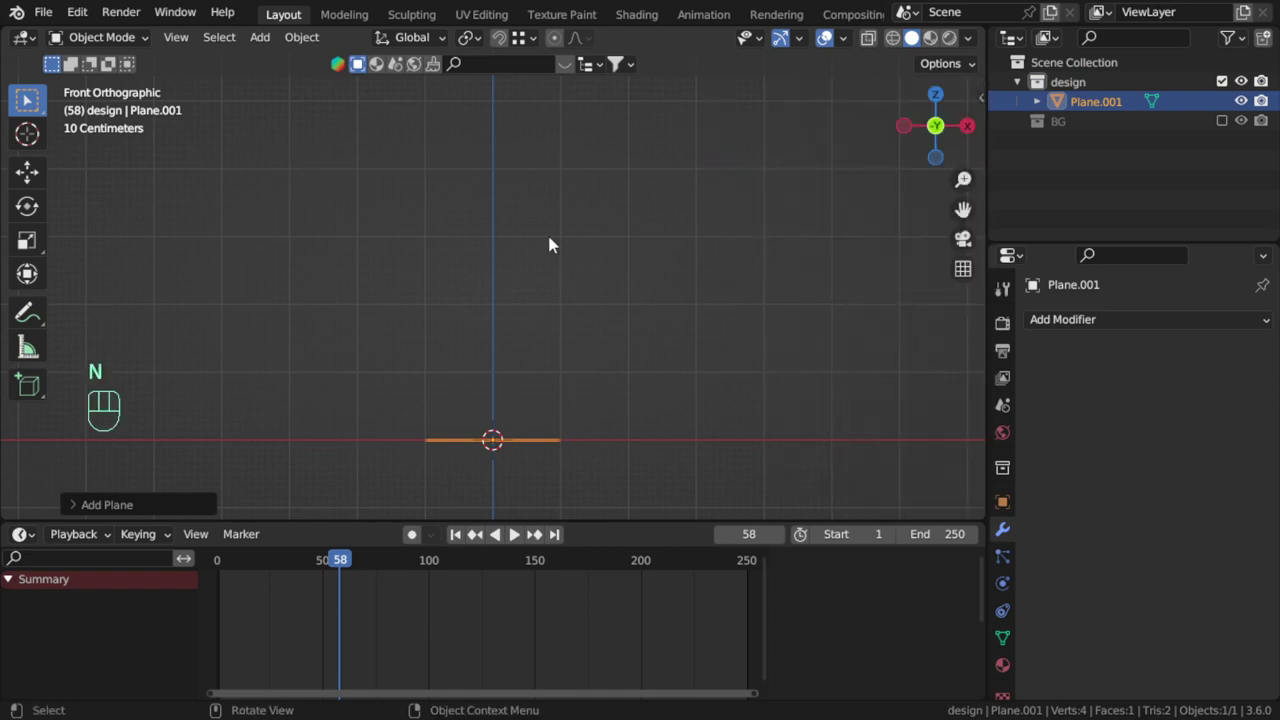
Rotate the new plane upright facing front and raise it to sit on the ground line
key(r)
drag(600, 355, 615, 299)
scroll(down, 3)
key(g)
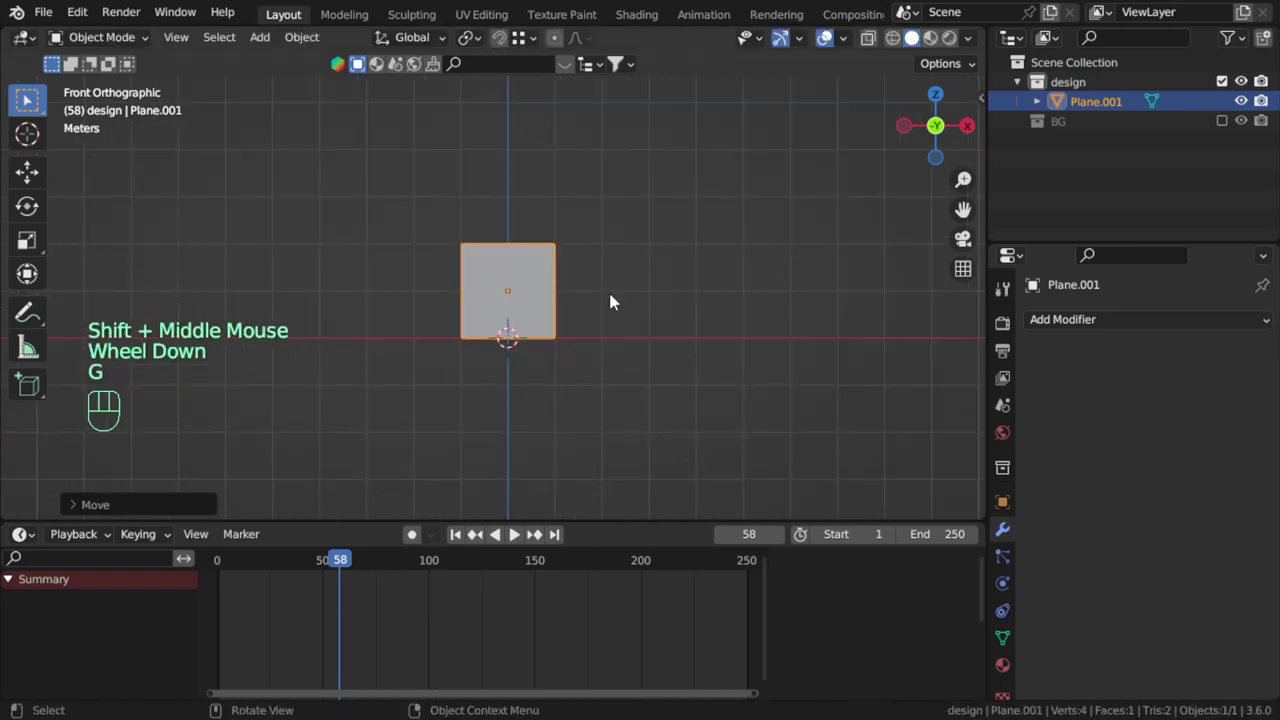
middle_click(608, 369)
In Edit Mode, move the plane's top edge straight up to make a tall rectangle
key(Tab)
click(573, 327)
key(1)
click(575, 332)
click(498, 328)
middle_click(519, 328)
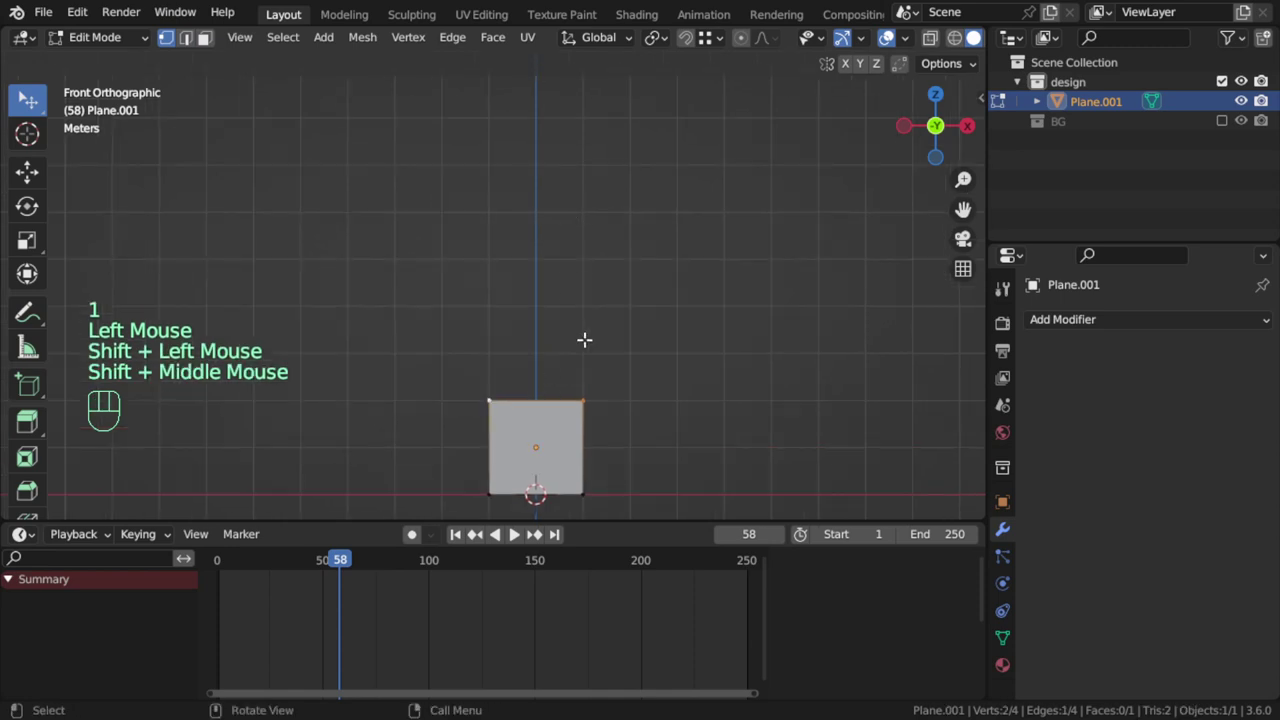
key(g)
key(Tab)
drag(623, 381, 607, 334)
scroll(up, 3)
Add a horizontal loop cut and subdivide the whole mesh into a 512-face grid
key(Tab)
key(ctrl+r)
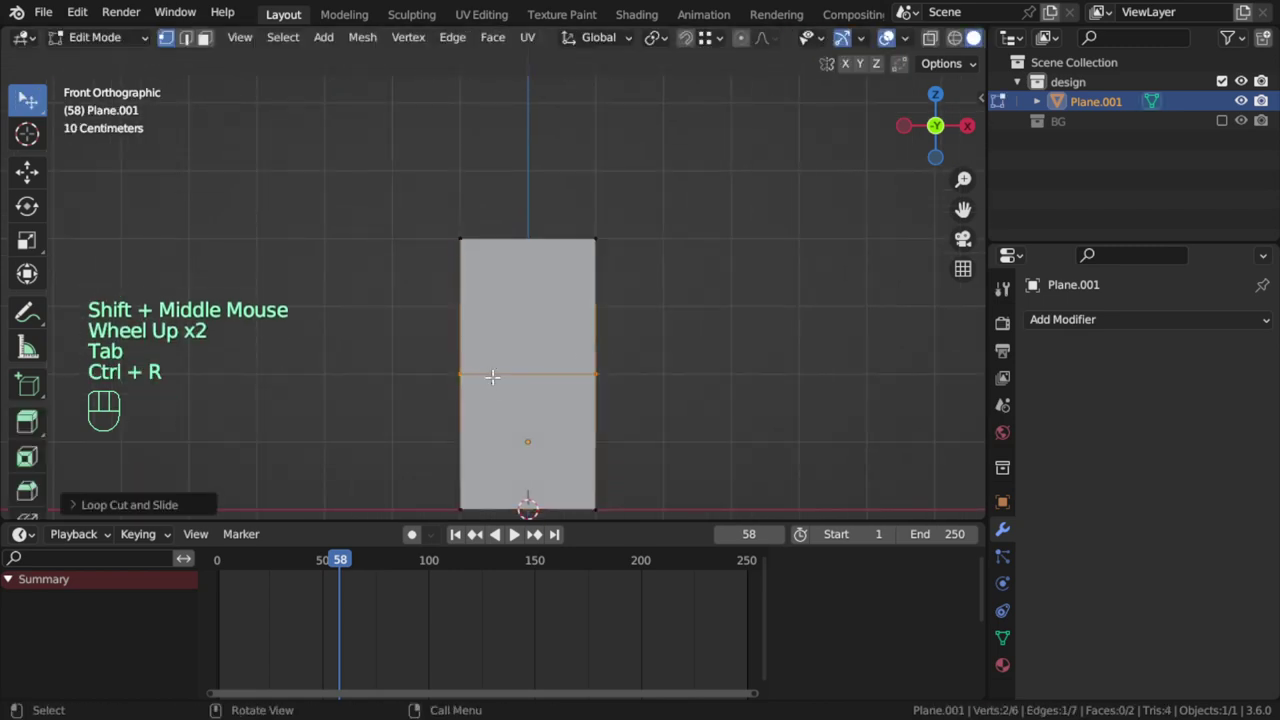
key(a)
key(ctrl+w)
key(ctrl+w)
key(ctrl+w)
drag(606, 319, 547, 354)
scroll(up, 3)
In edge select mode, select every other vertical edge loop across the grid
key(2)
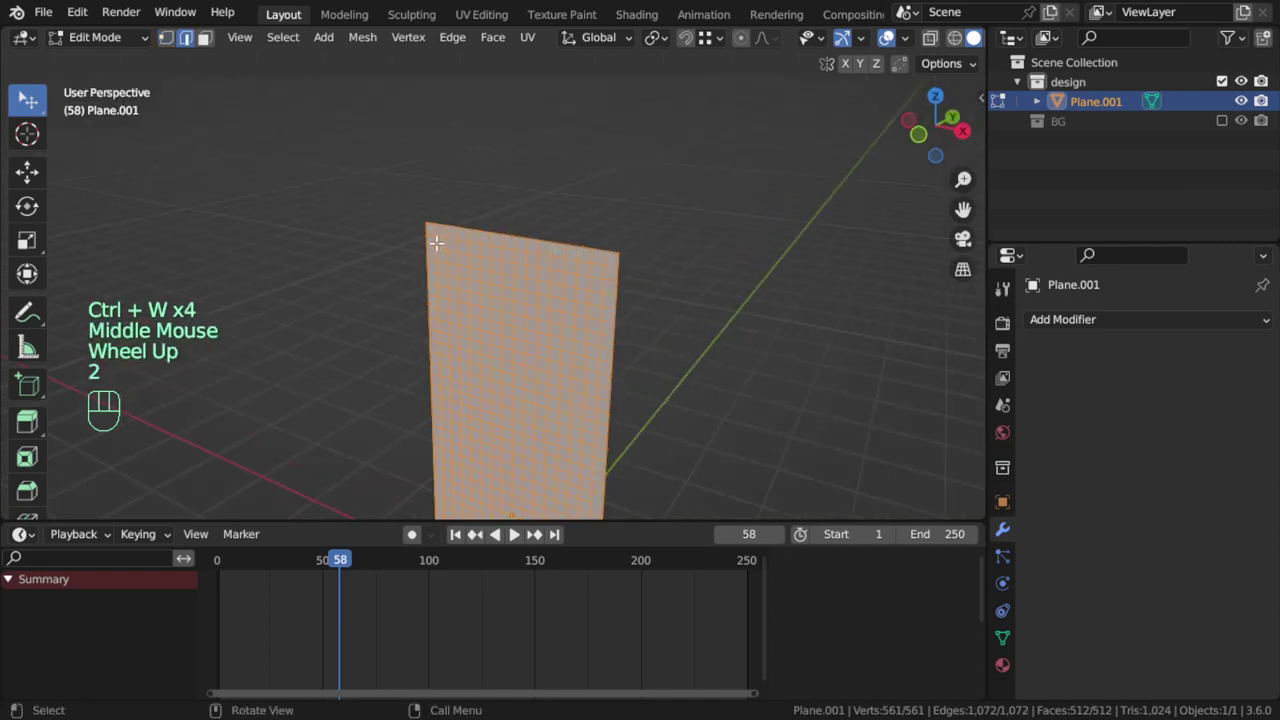
click(433, 236)
double_click(461, 243)
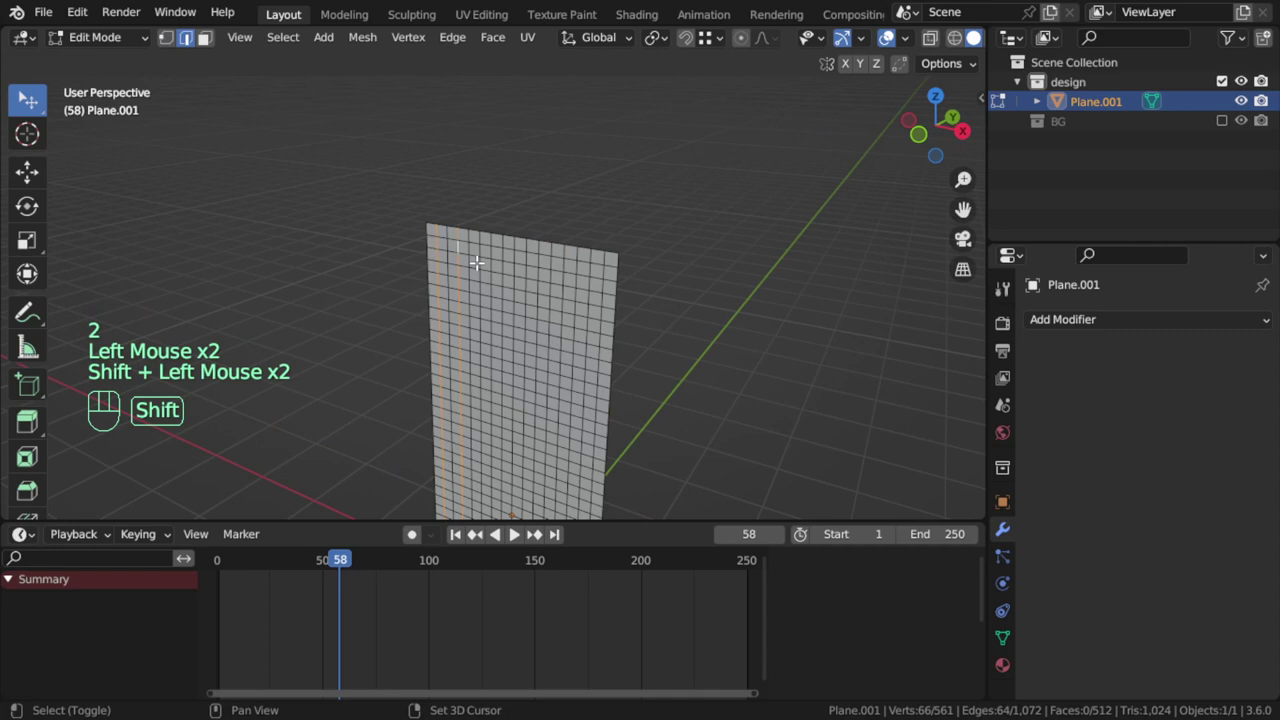
double_click(482, 246)
click(501, 263)
click(501, 263)
double_click(502, 262)
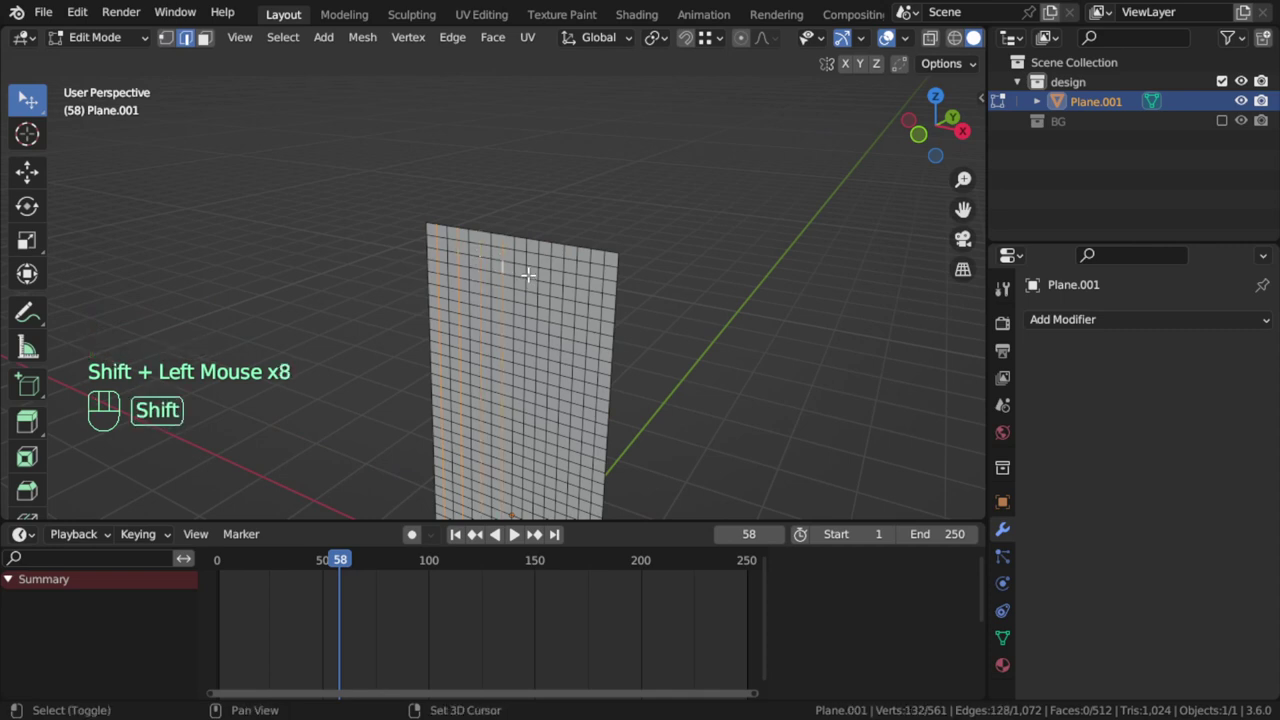
click(531, 270)
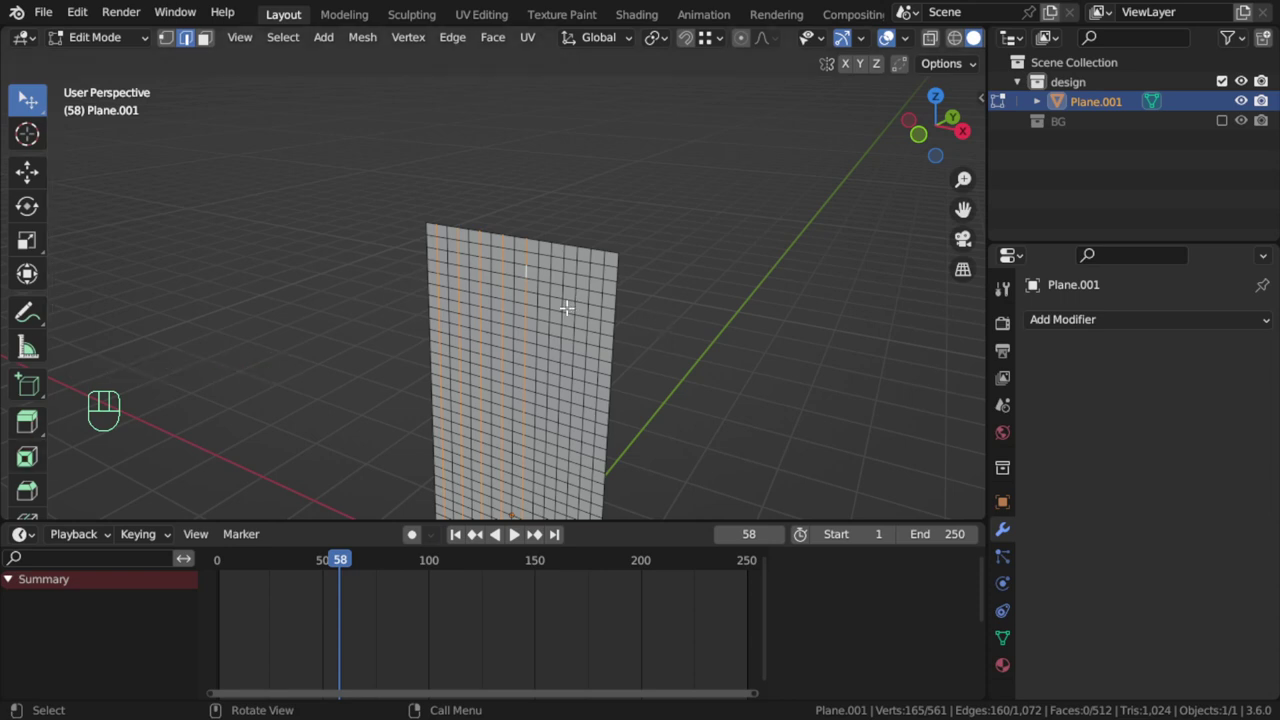
double_click(548, 284)
key(ctrl+z)
key(ctrl+z)
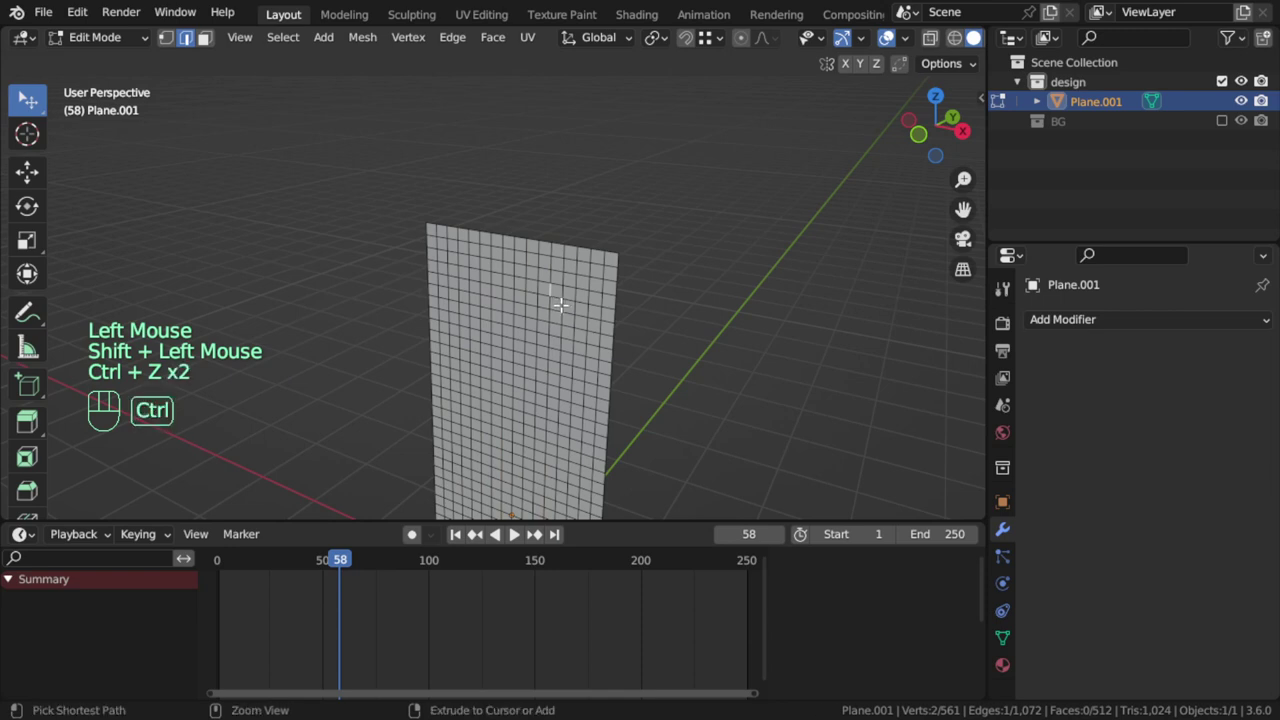
double_click(550, 285)
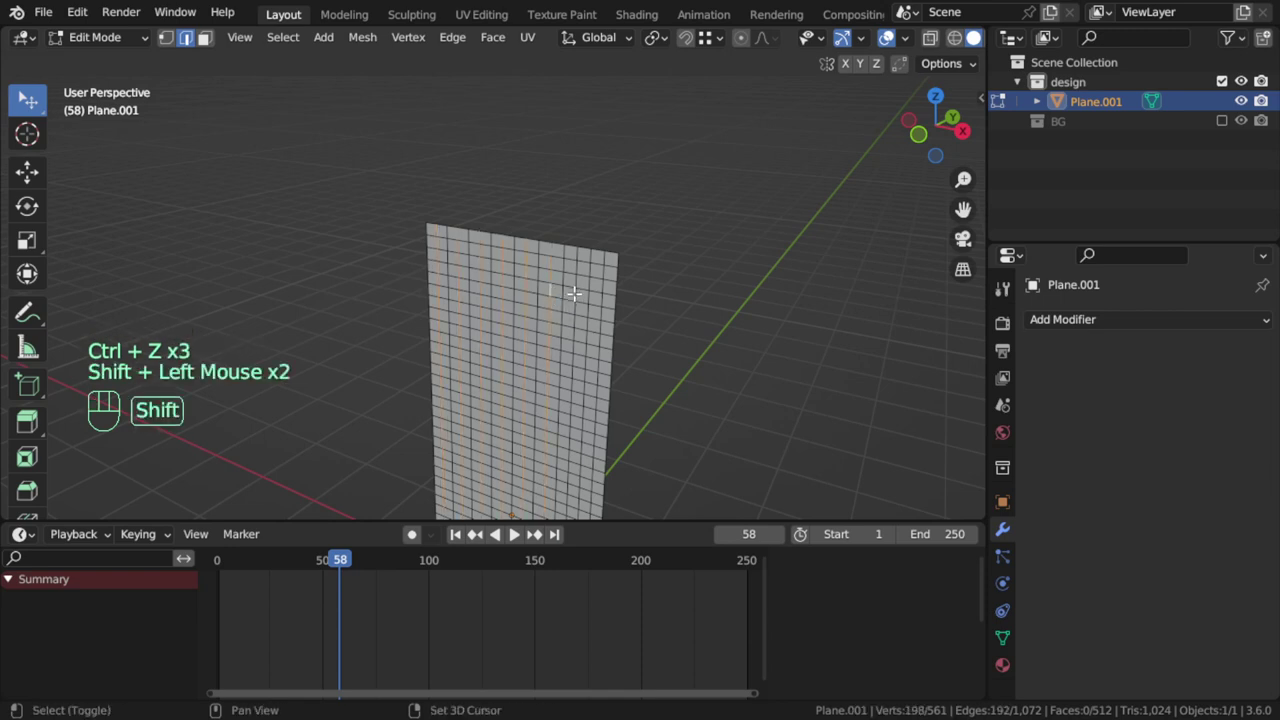
click(572, 287)
double_click(599, 296)
Switch to top view zoomed on the plane, ready to offset the selected loops
middle_click(612, 319)
key(KP_7)
scroll(up, 3)
middle_click(612, 307)
Move the selected loops back about 15 cm along Y, folding the plane into zigzag pleats
key(g)
scroll(up, 3)
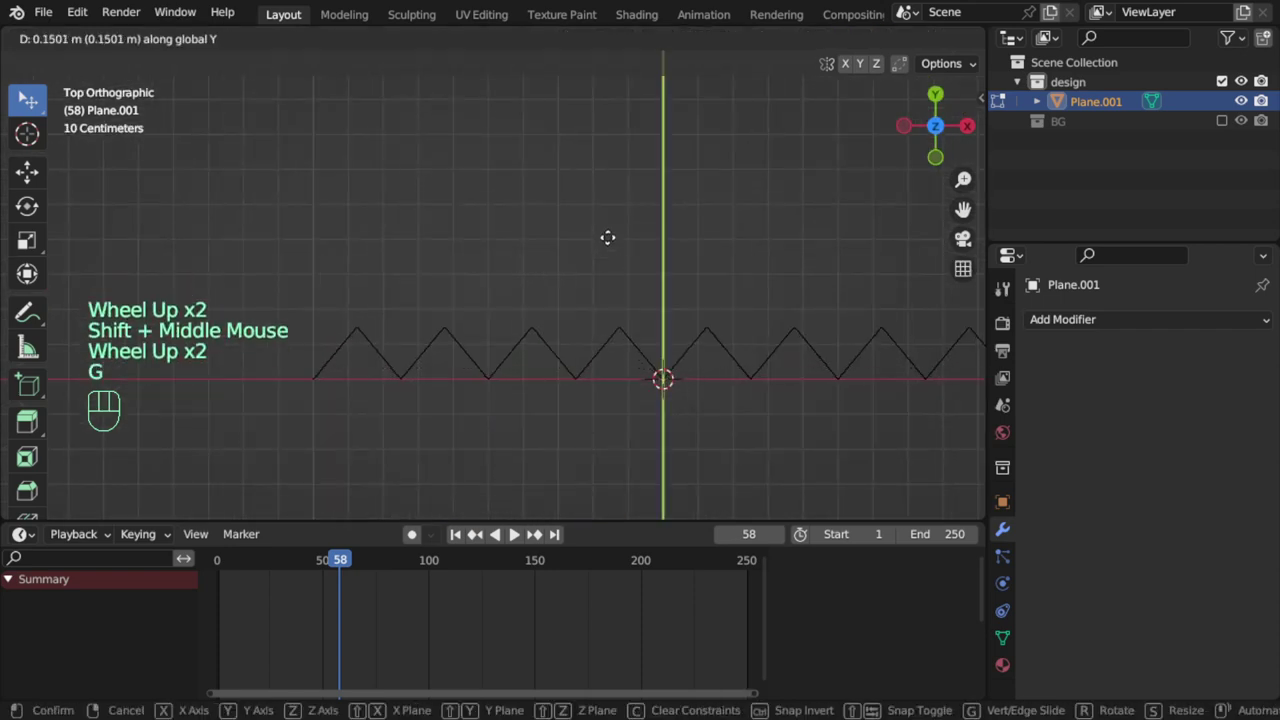
scroll(down, 3)
key(Tab)
drag(636, 308, 593, 223)
Select both side edge loops and extrude them outward to extend the curtain
key(Tab)
key(2)
double_click(690, 344)
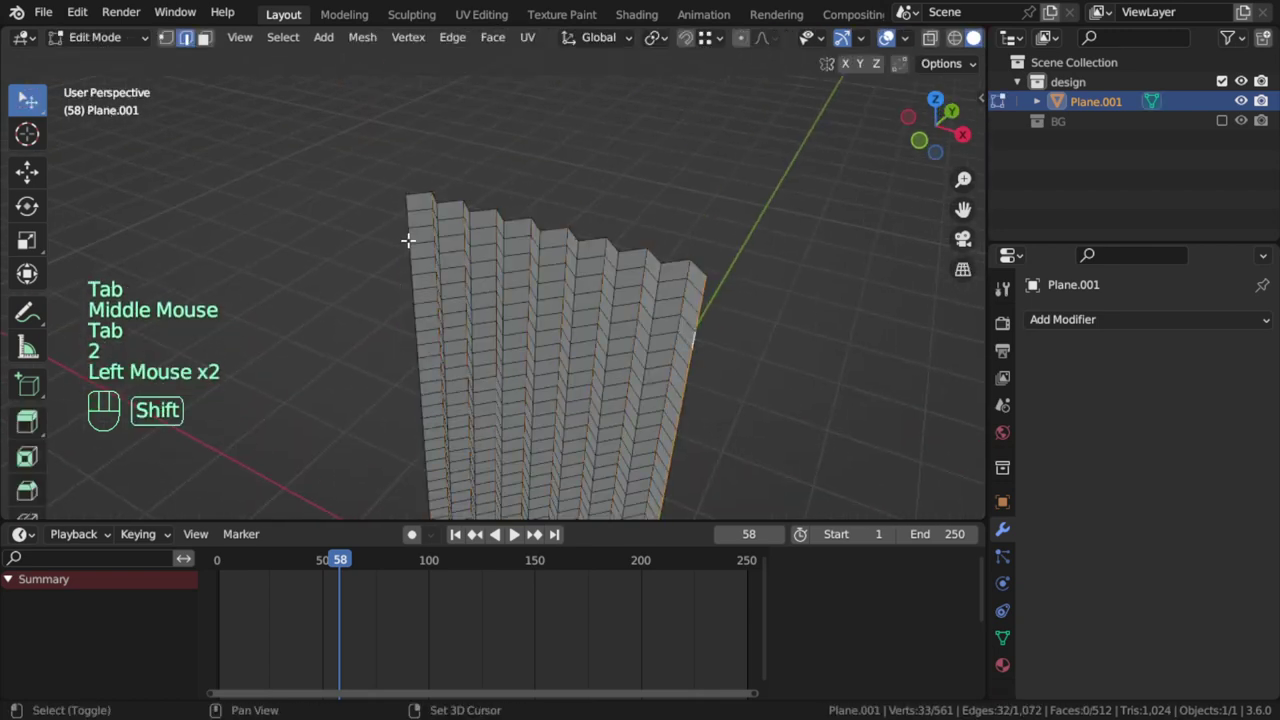
double_click(408, 232)
key(e)
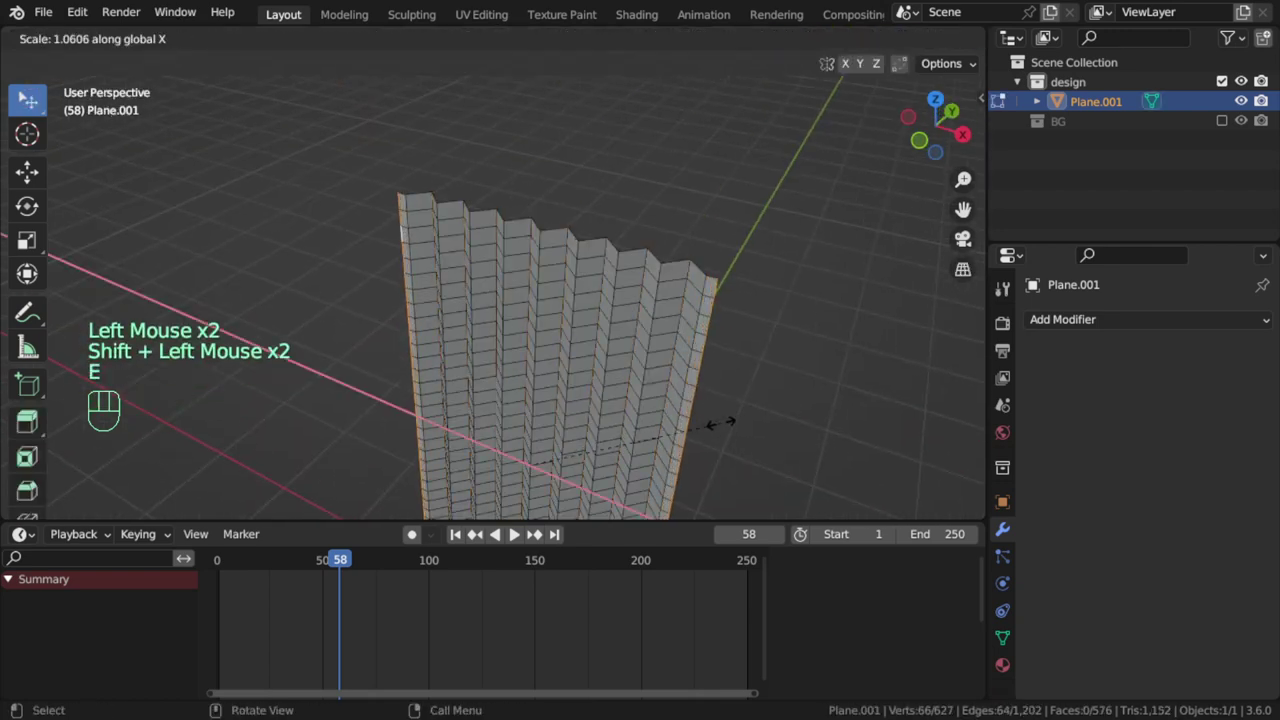
scroll(down, 3)
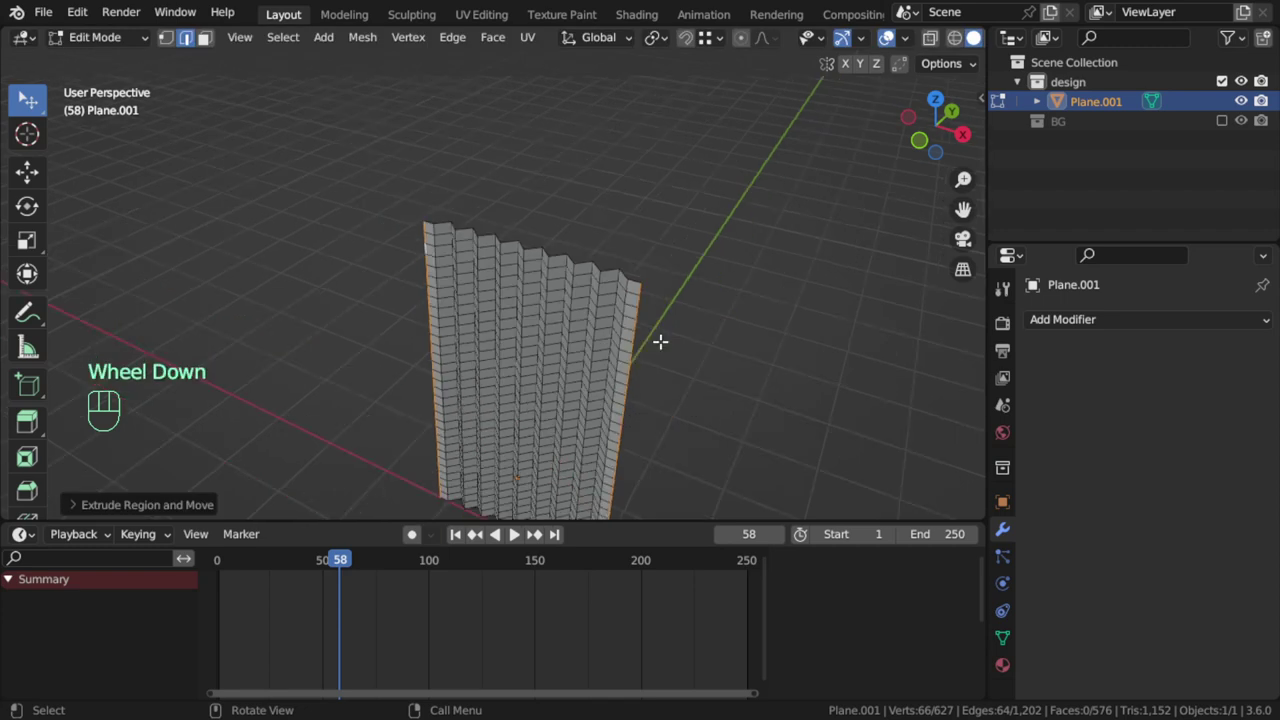
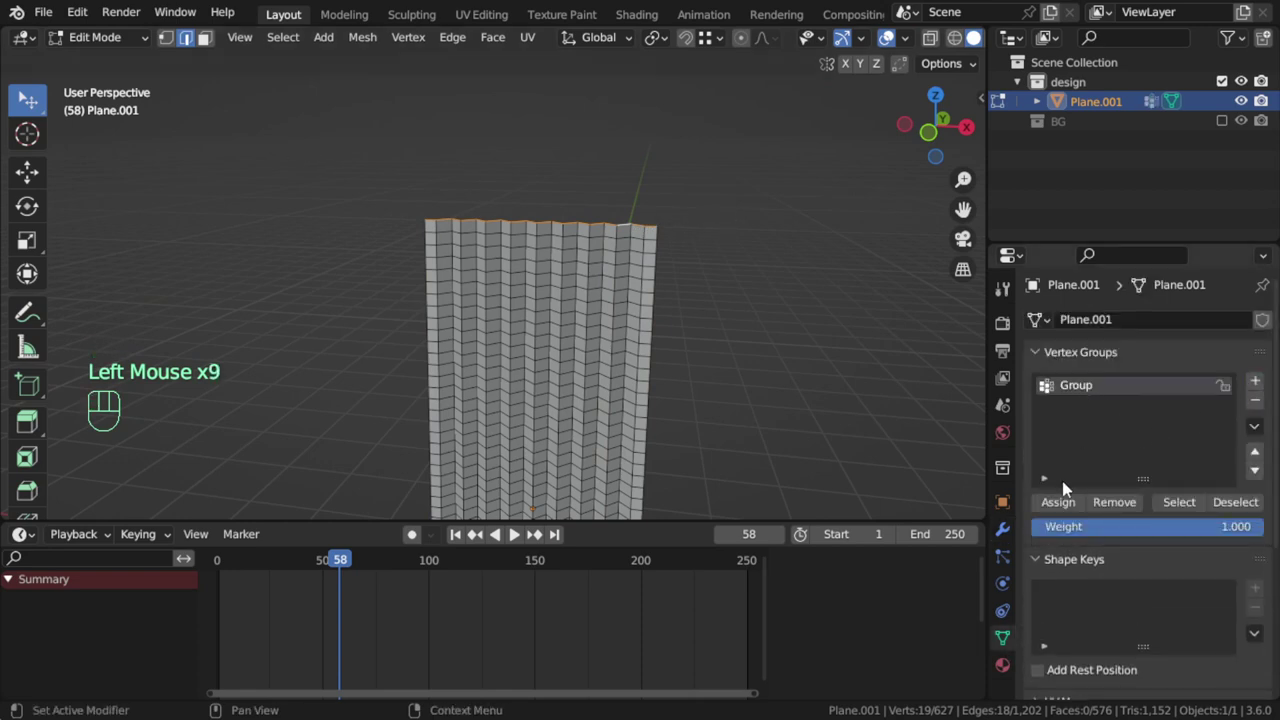
Return to Object Mode and frame the curtain from the front view
click(1069, 510)
key(Tab)
scroll(down, 3)
key(KP_1)
drag(588, 365, 571, 326)
scroll(up, 3)
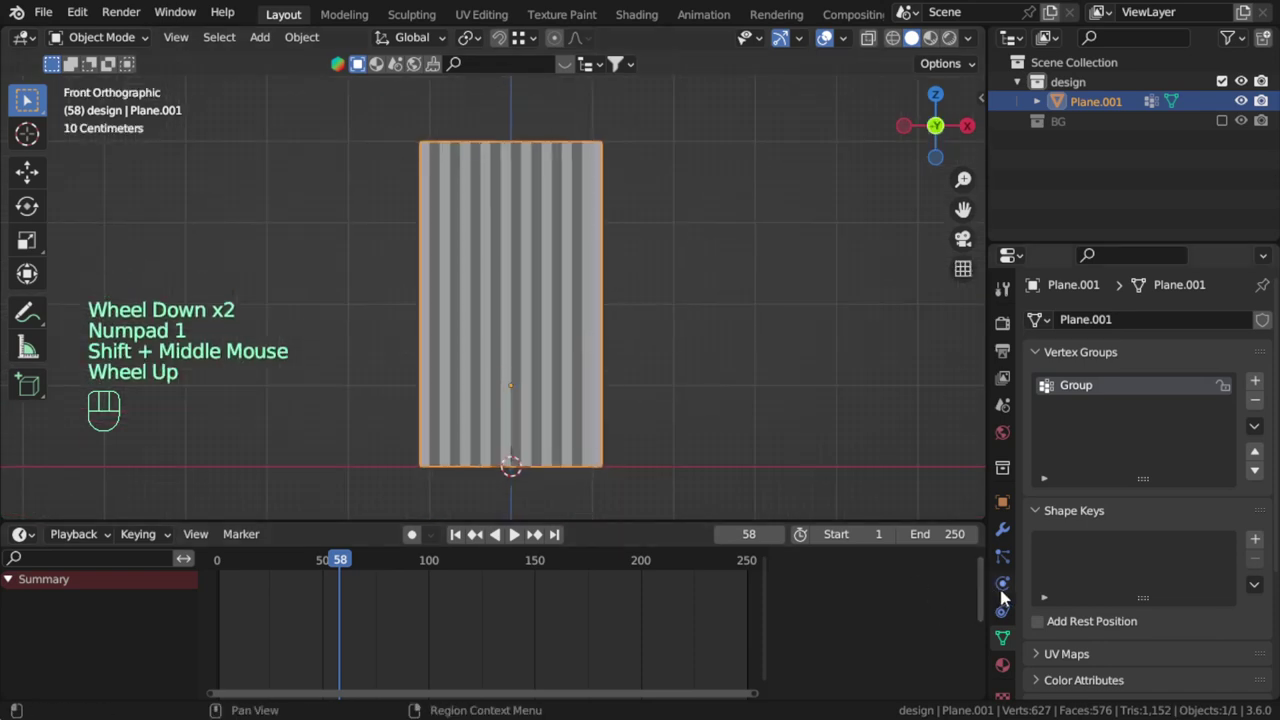
Add a Cloth physics simulation to the curtain in the Physics properties
click(1013, 566)
drag(1009, 614, 1036, 569)
click(999, 594)
drag(1158, 370, 1210, 417)
drag(1237, 510, 936, 418)
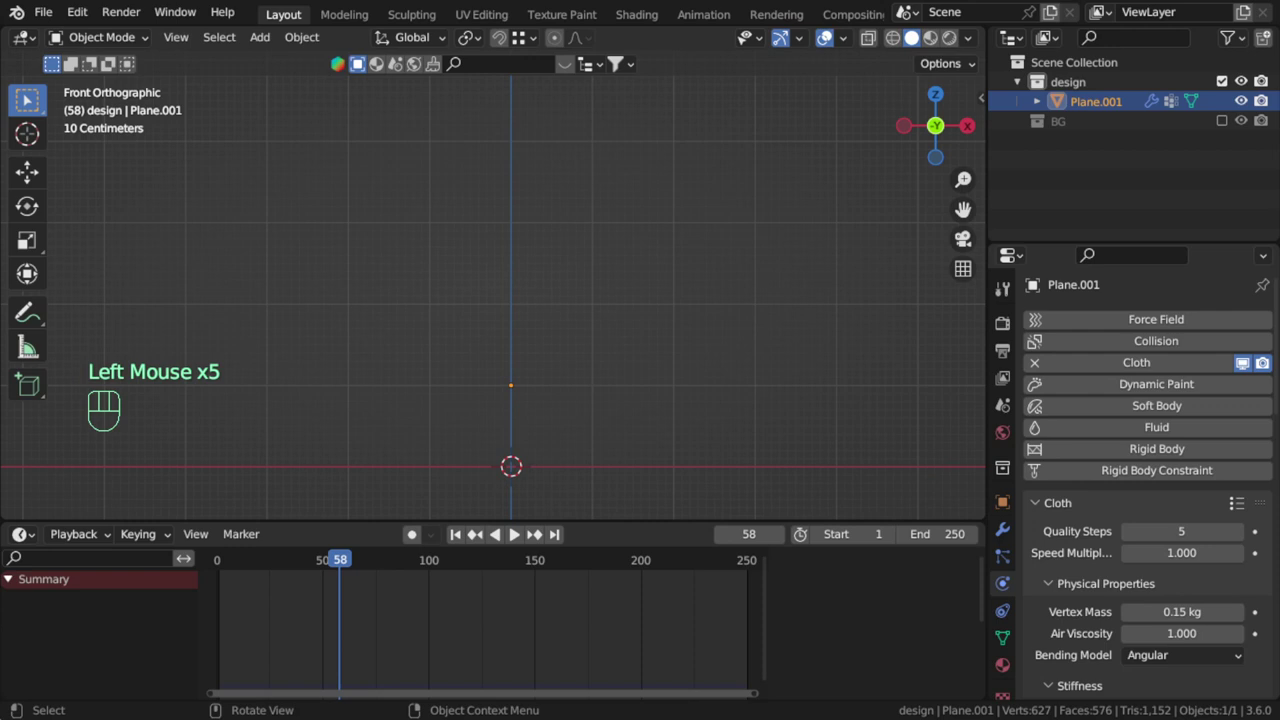
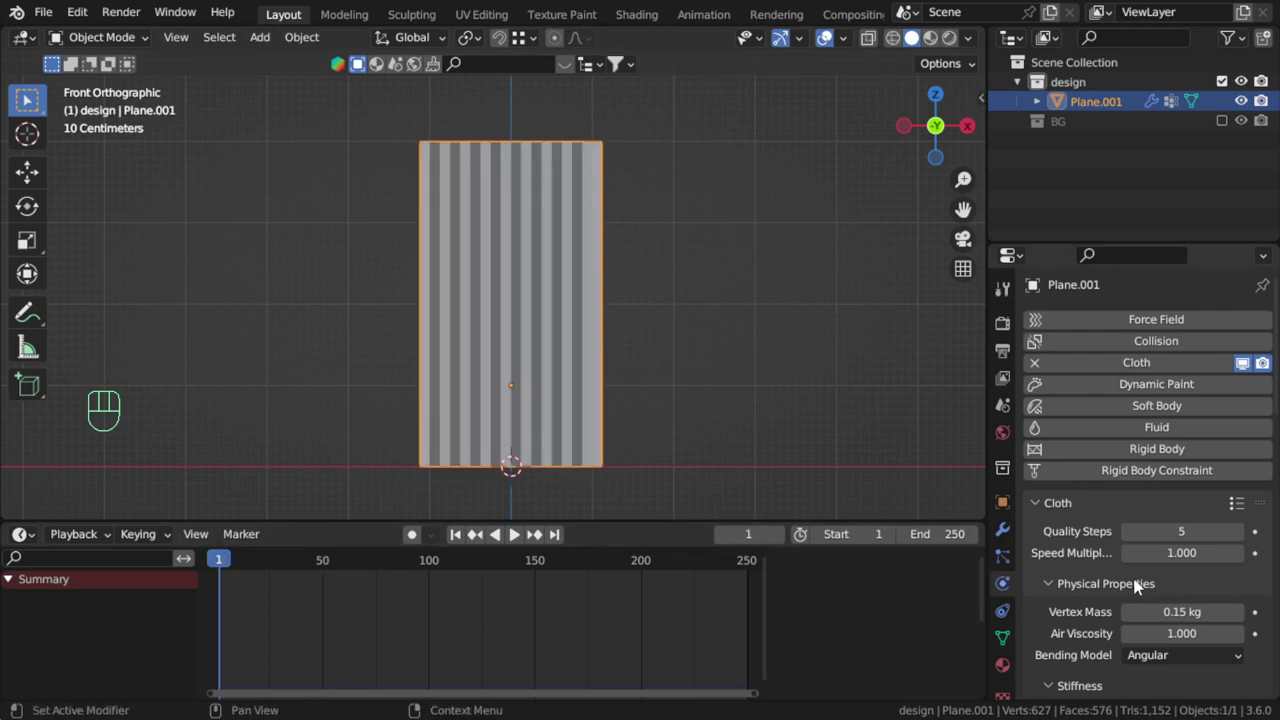
In the Cloth Shape settings, set Pin Group to the vertex group Group
scroll(down, 3)
drag(1143, 595, 938, 299)
scroll(down, 3)
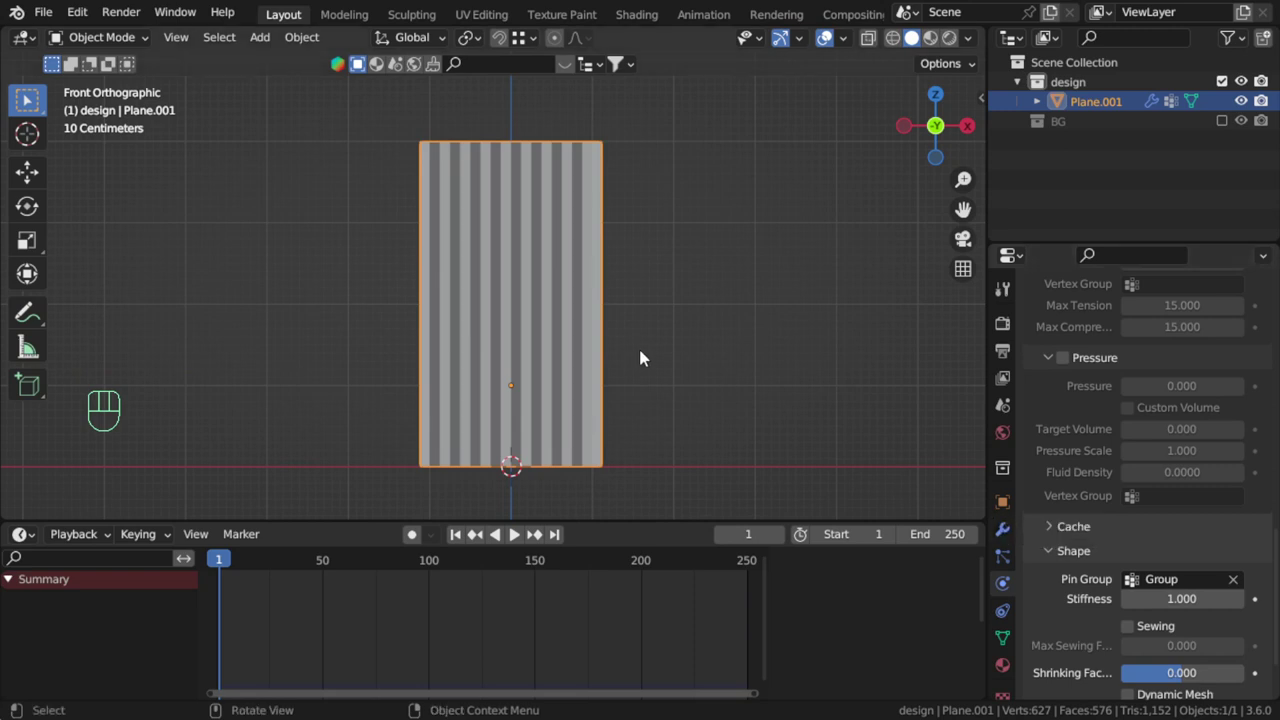
Add a torus mesh, size it around the curtain and thin its tube with Alt+S
key(shift+a)
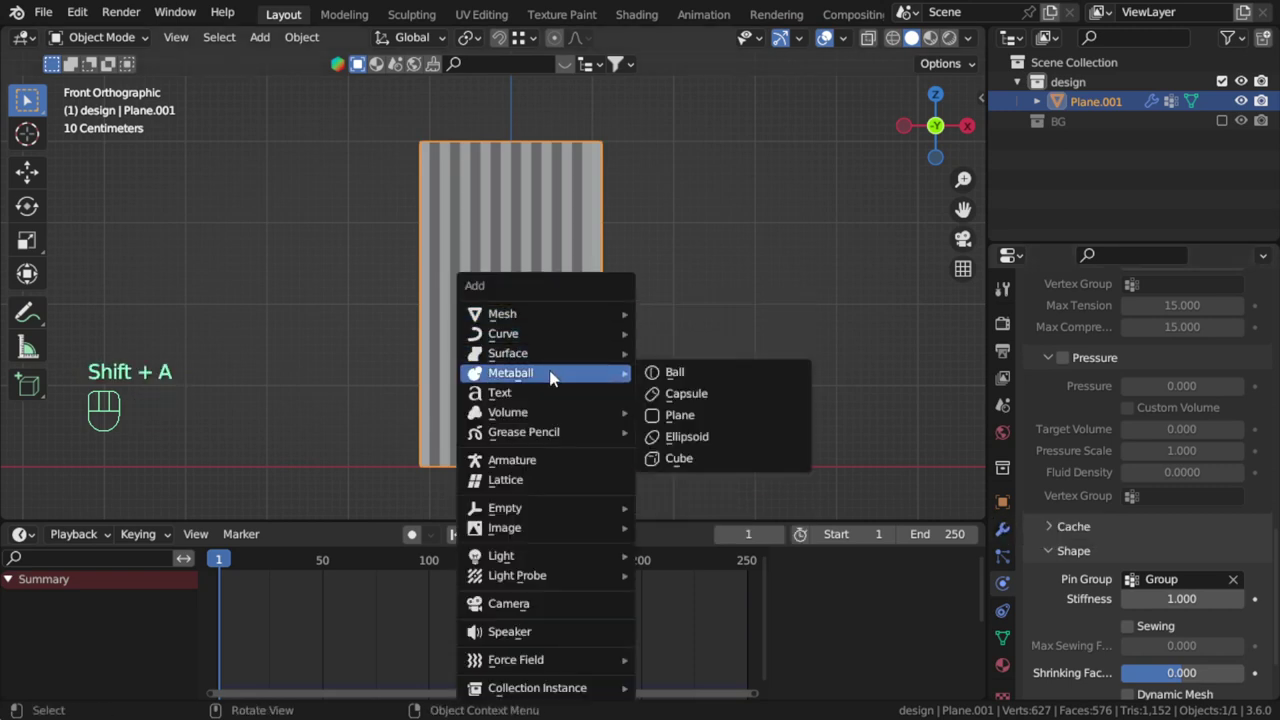
key(shift+s)
key(shift+a)
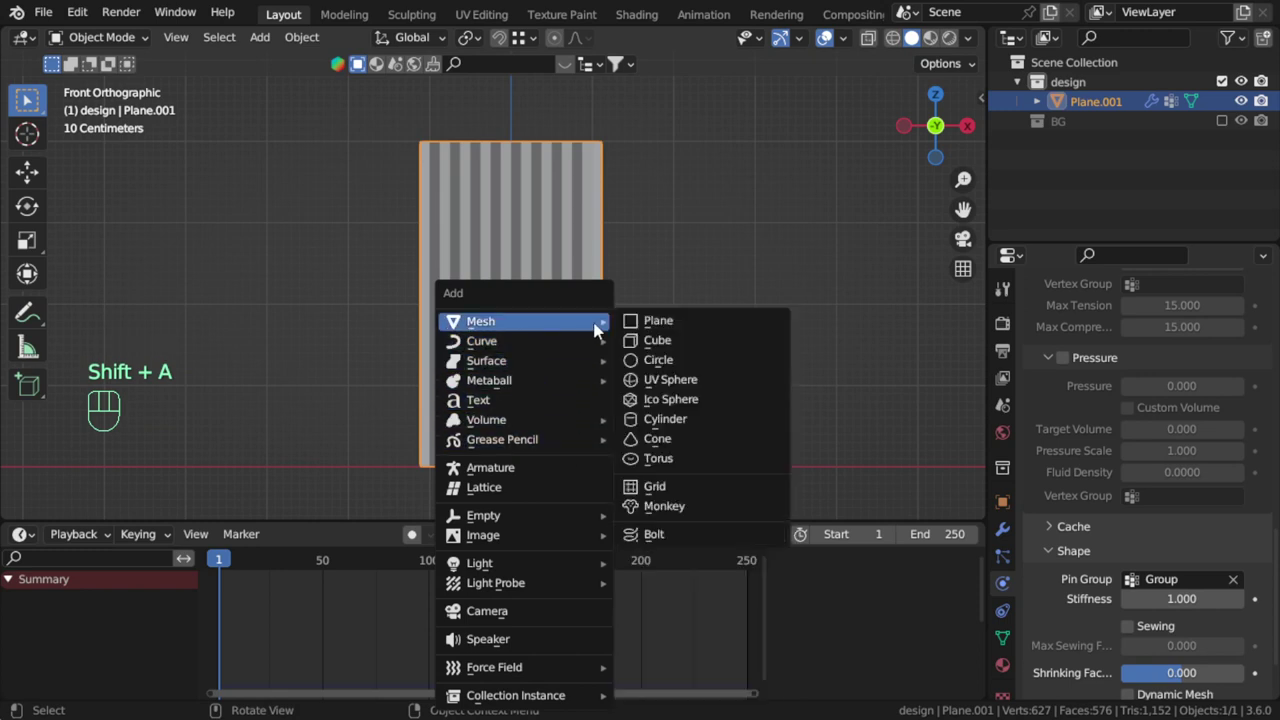
key(Tab)
key(alt+s)
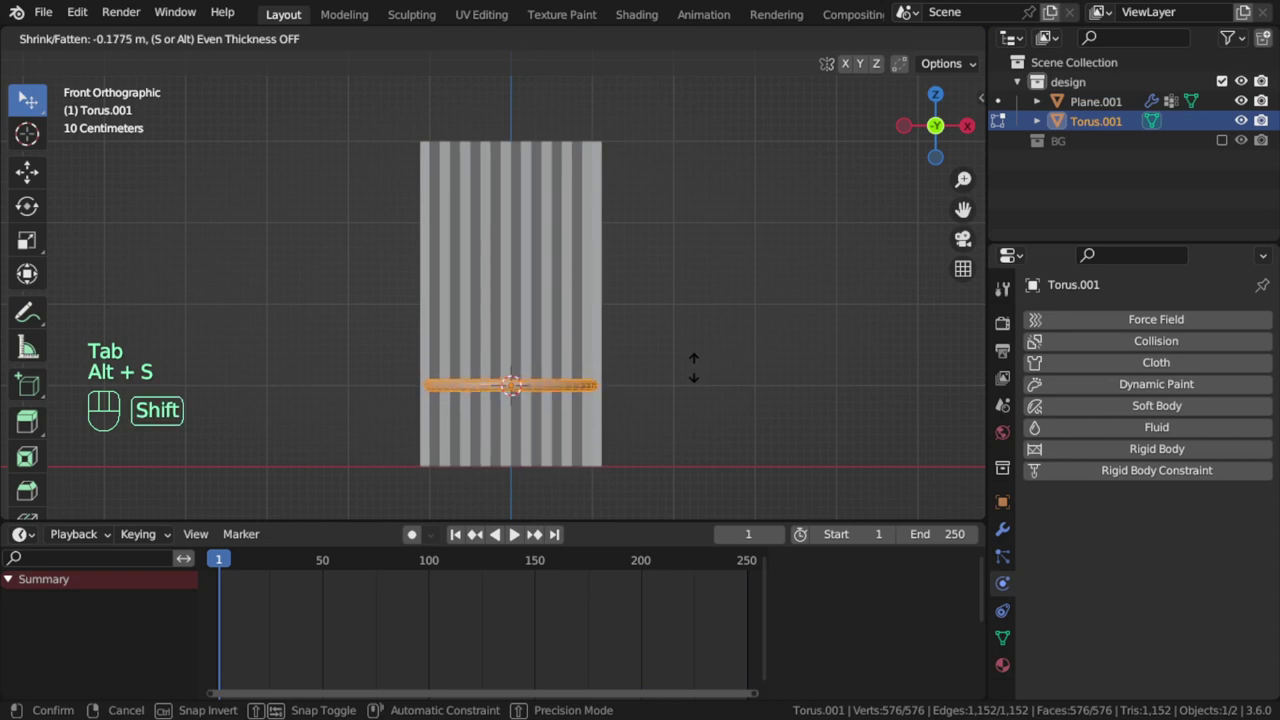
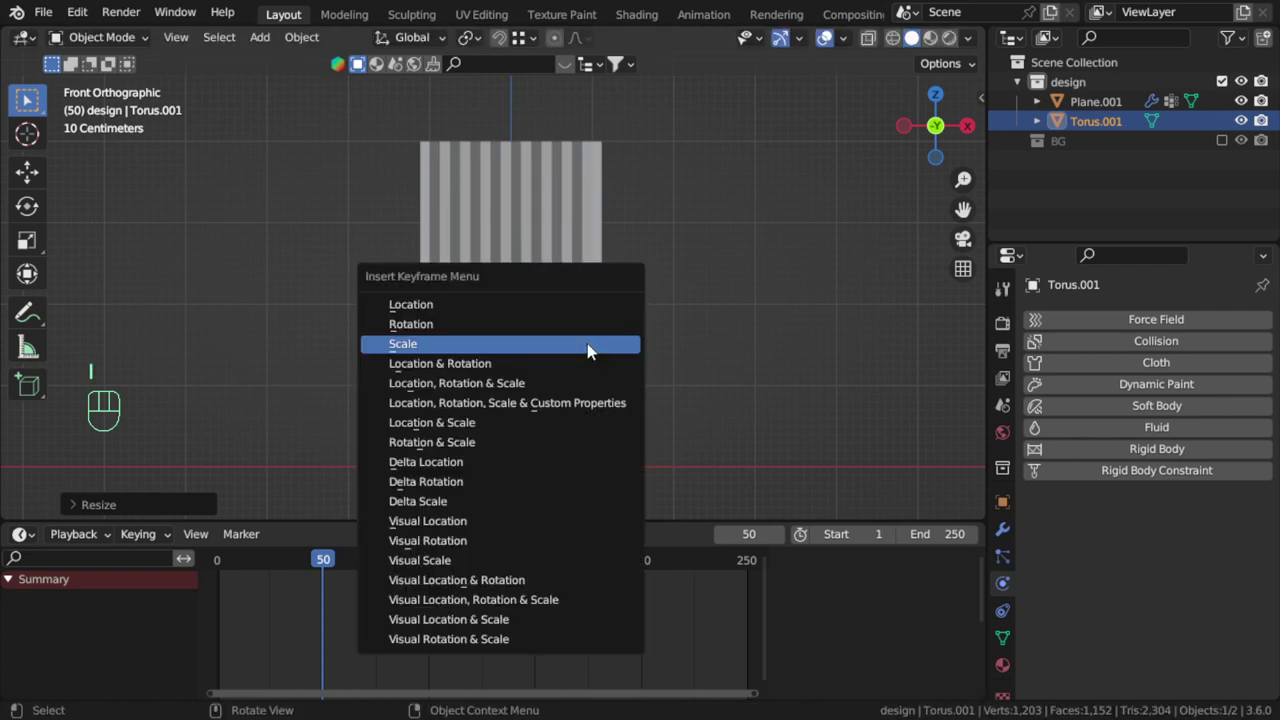
Keyframe the torus LocRotScale at frames 1 and 50, scaled down at frame 50
click(457, 537)
key(s)
drag(715, 380, 674, 427)
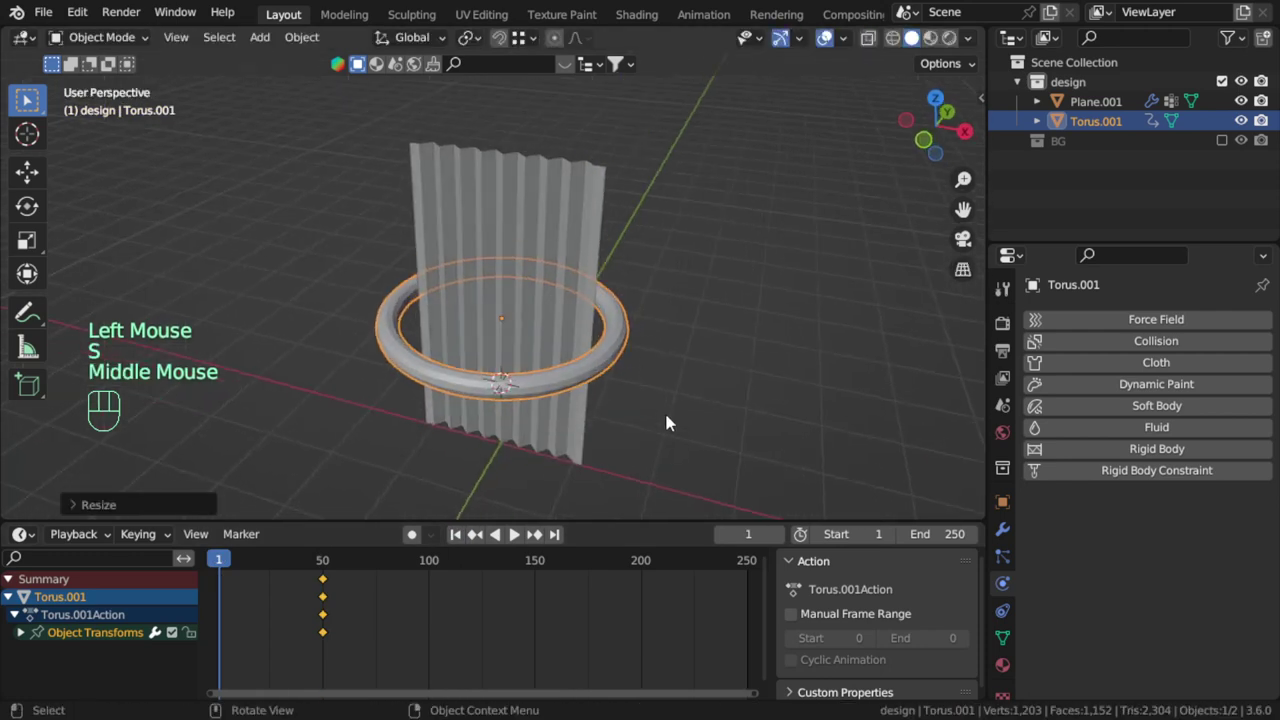
key(KP_7)
scroll(up, 3)
key(z)
key(s)
key(i)
key(z)
Select Plane.001 and subdivide it to a denser, smoother 9,792-face mesh
drag(722, 369, 656, 235)
scroll(down, 3)
middle_click(663, 298)
click(580, 276)
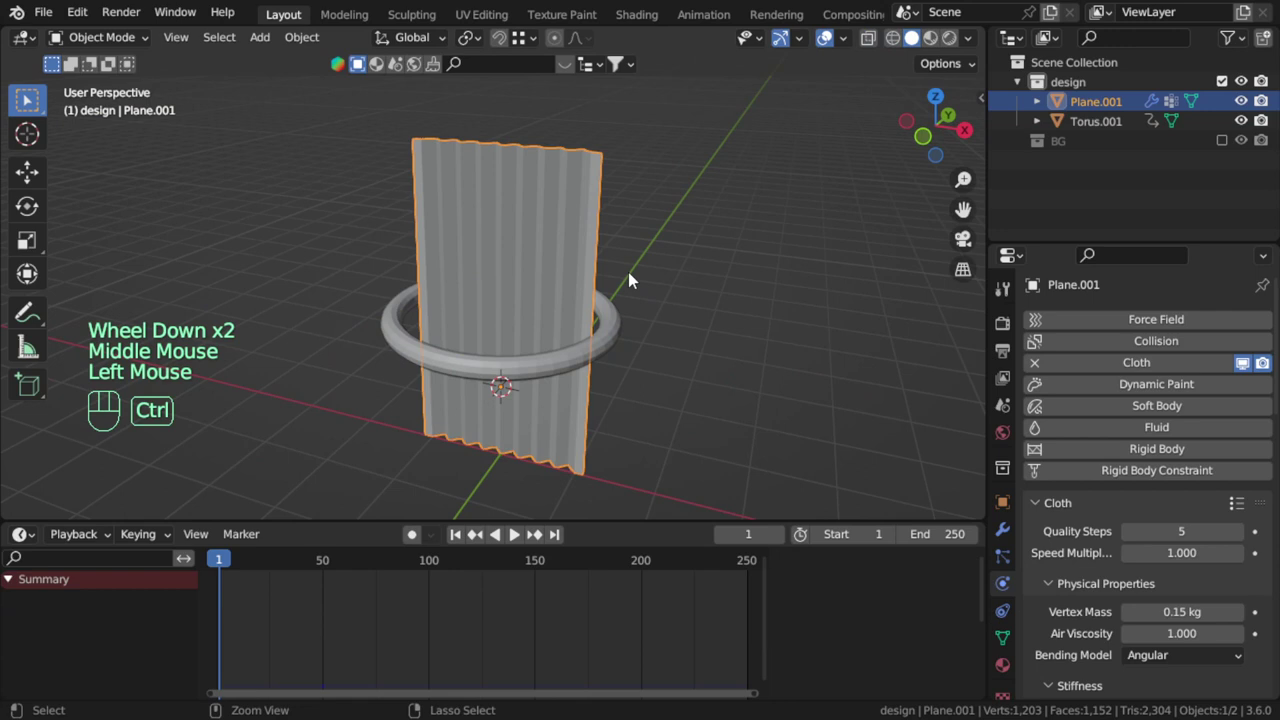
key(ctrl+2)
key(Tab)
key(Tab)
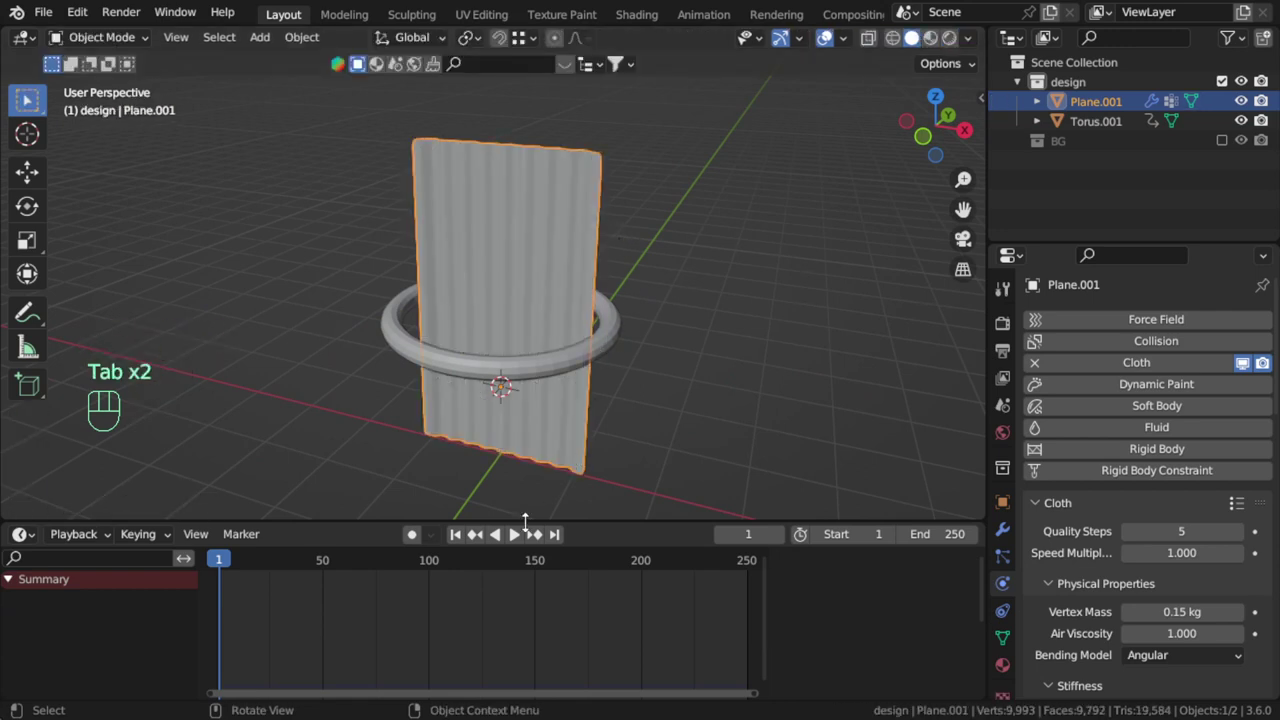
Make Torus.001 a Collision object with outer thickness 0.040
click(607, 350)
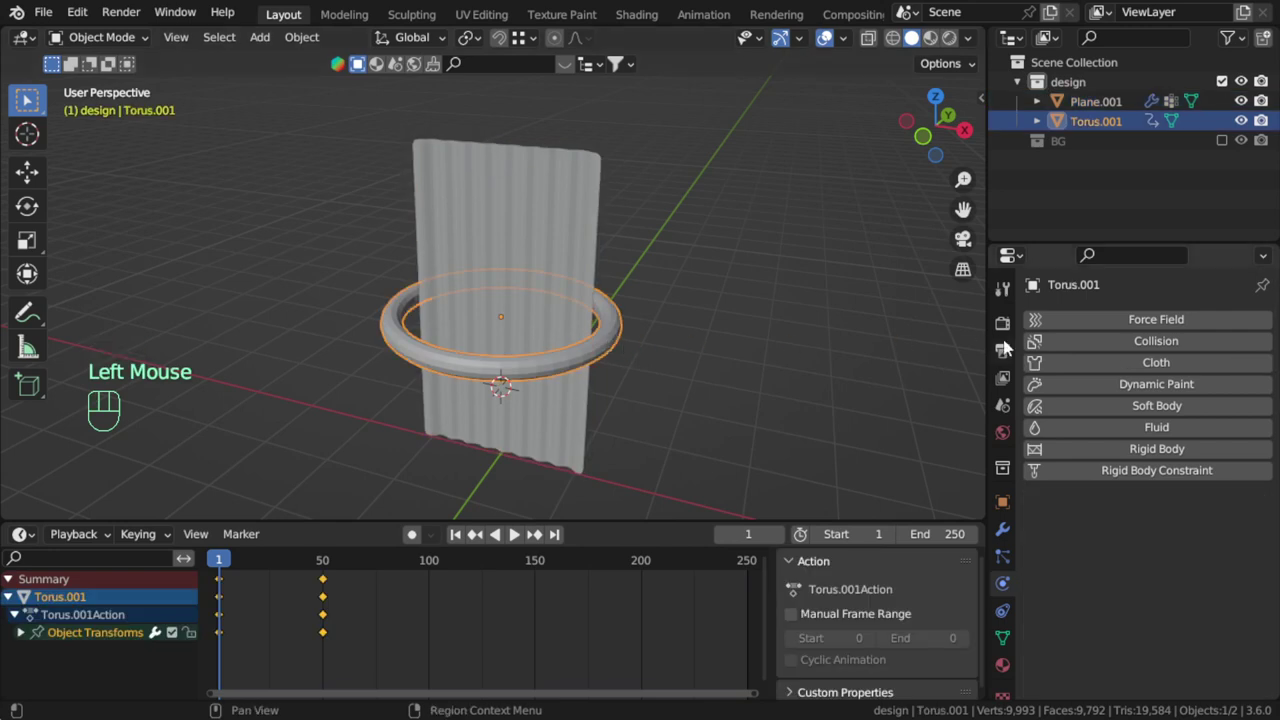
click(1164, 341)
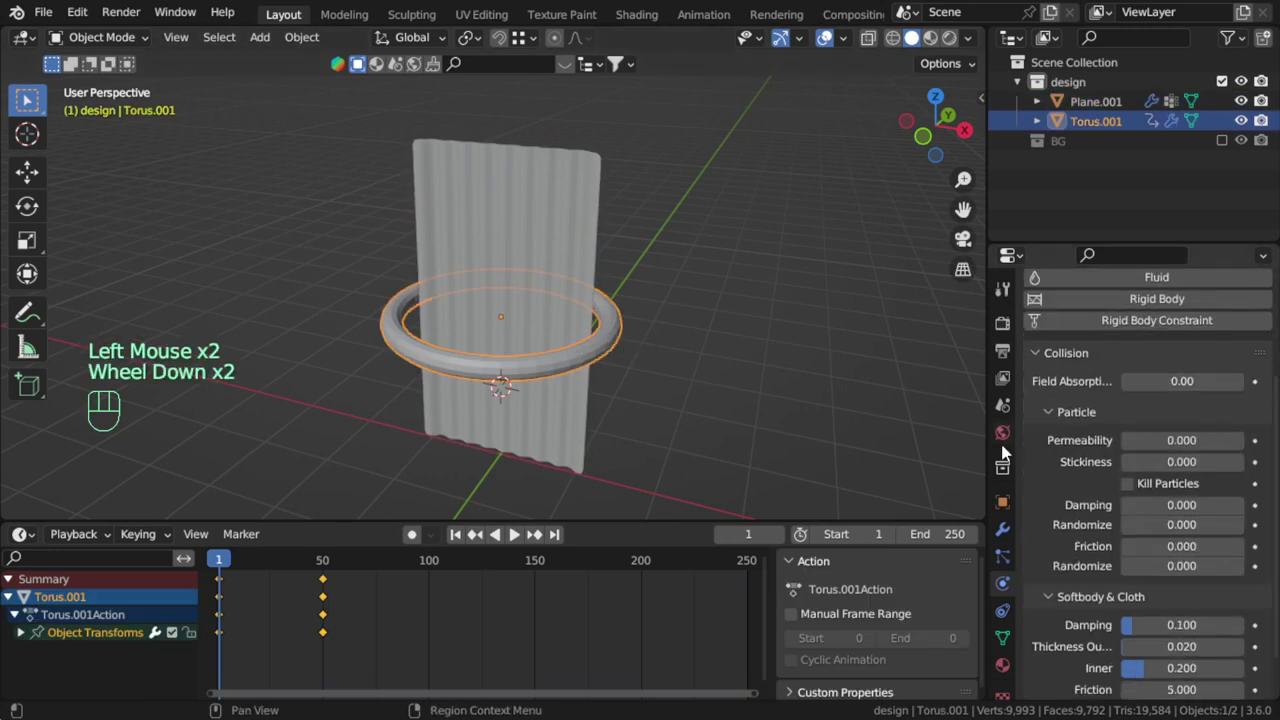
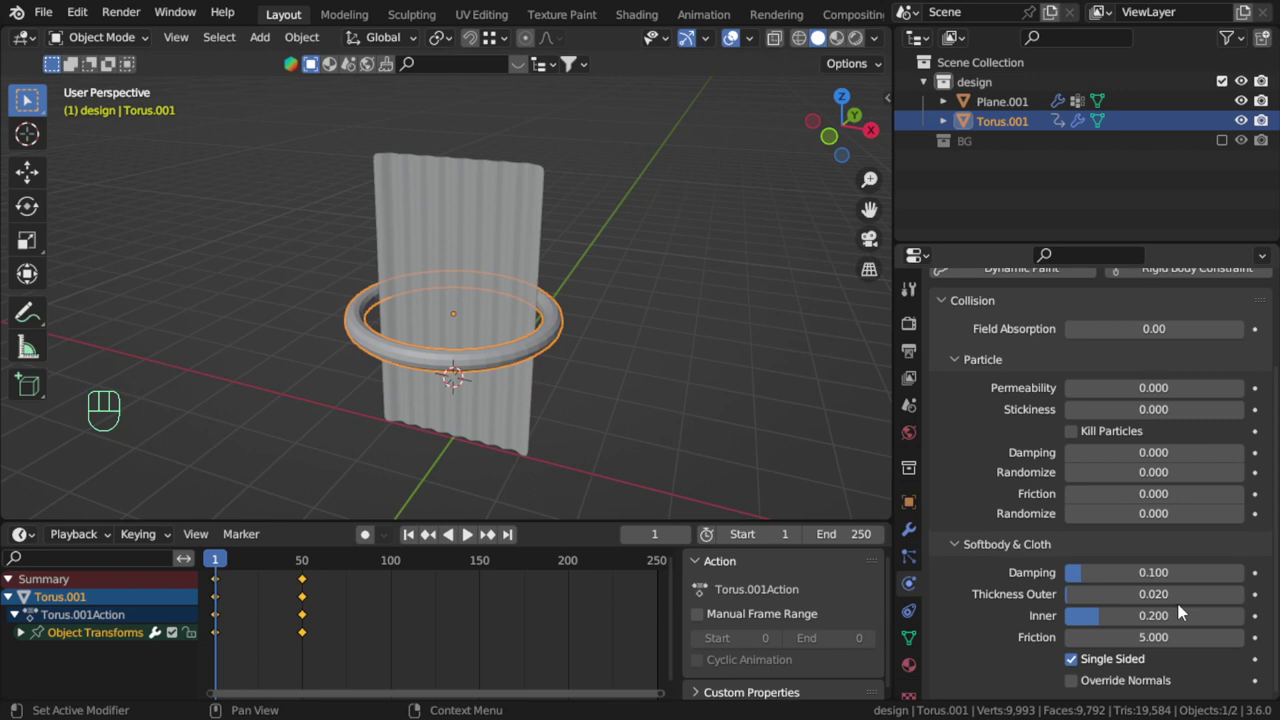
drag(1178, 605, 1179, 606)
key(BackSpace)
key(BackSpace)
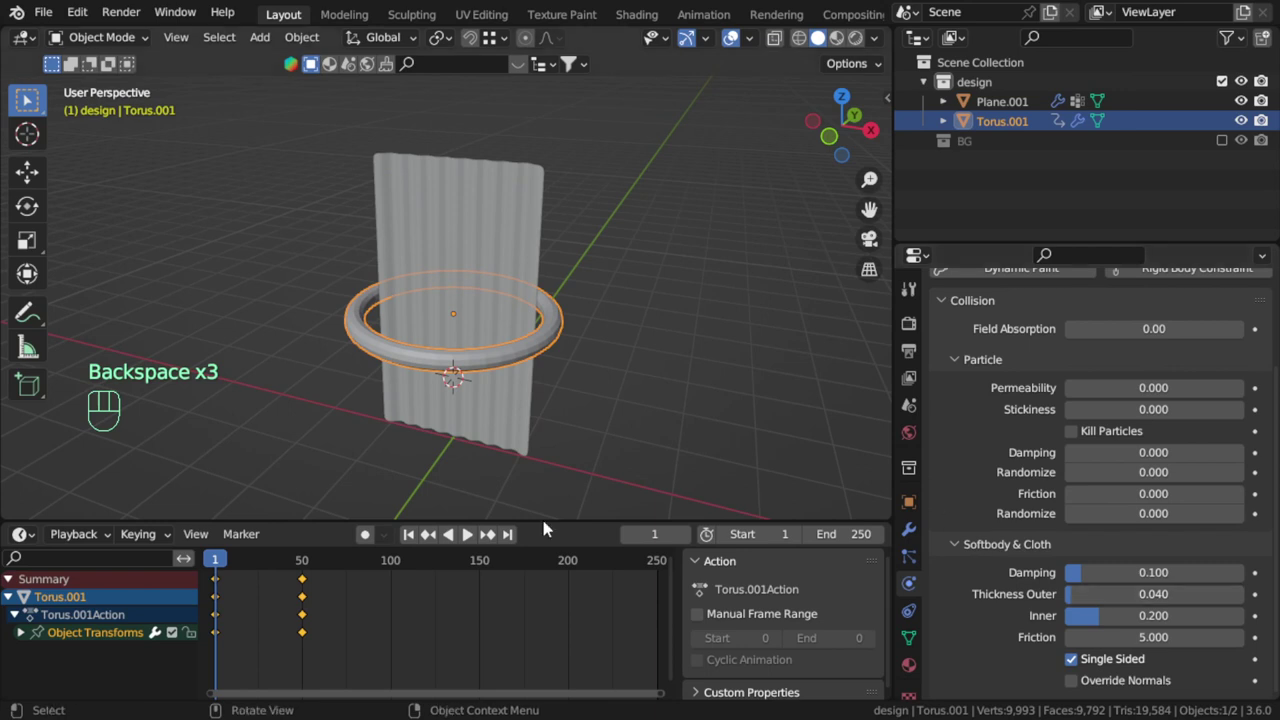
Play the simulation to frame 81, view the gathered curtain from the front and hide the torus
click(472, 541)
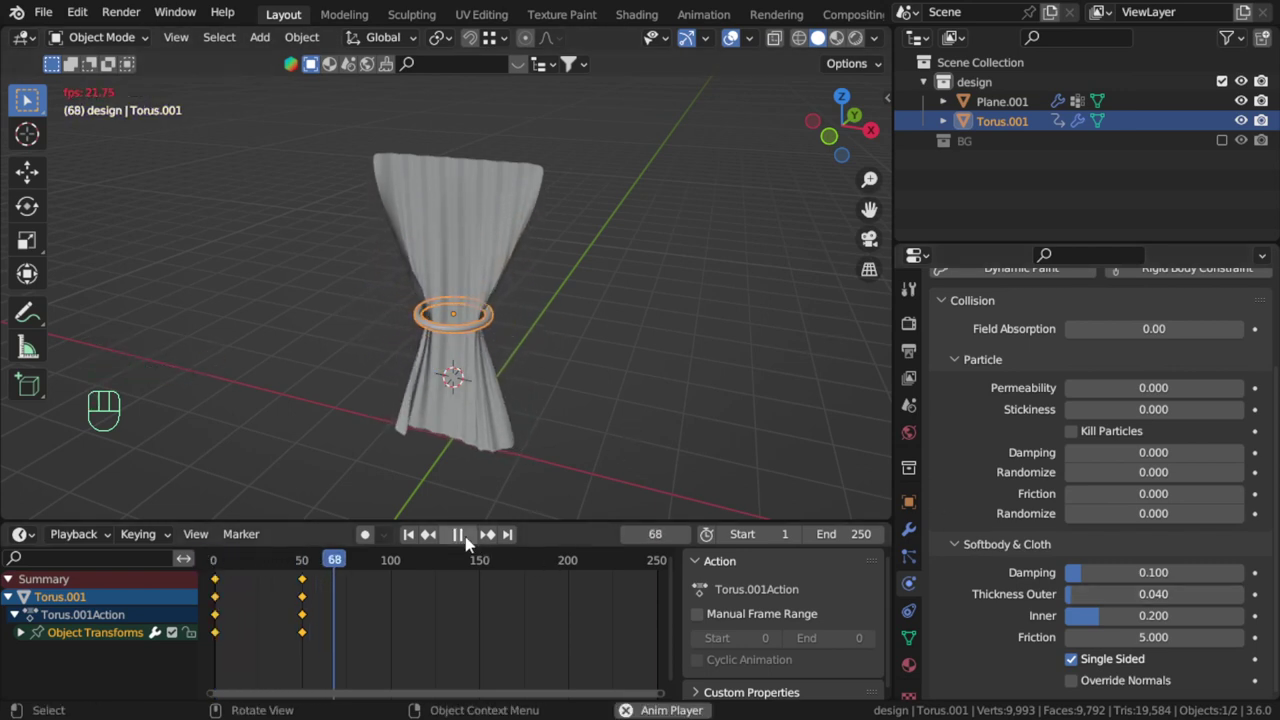
click(470, 542)
drag(520, 363, 529, 330)
key(g)
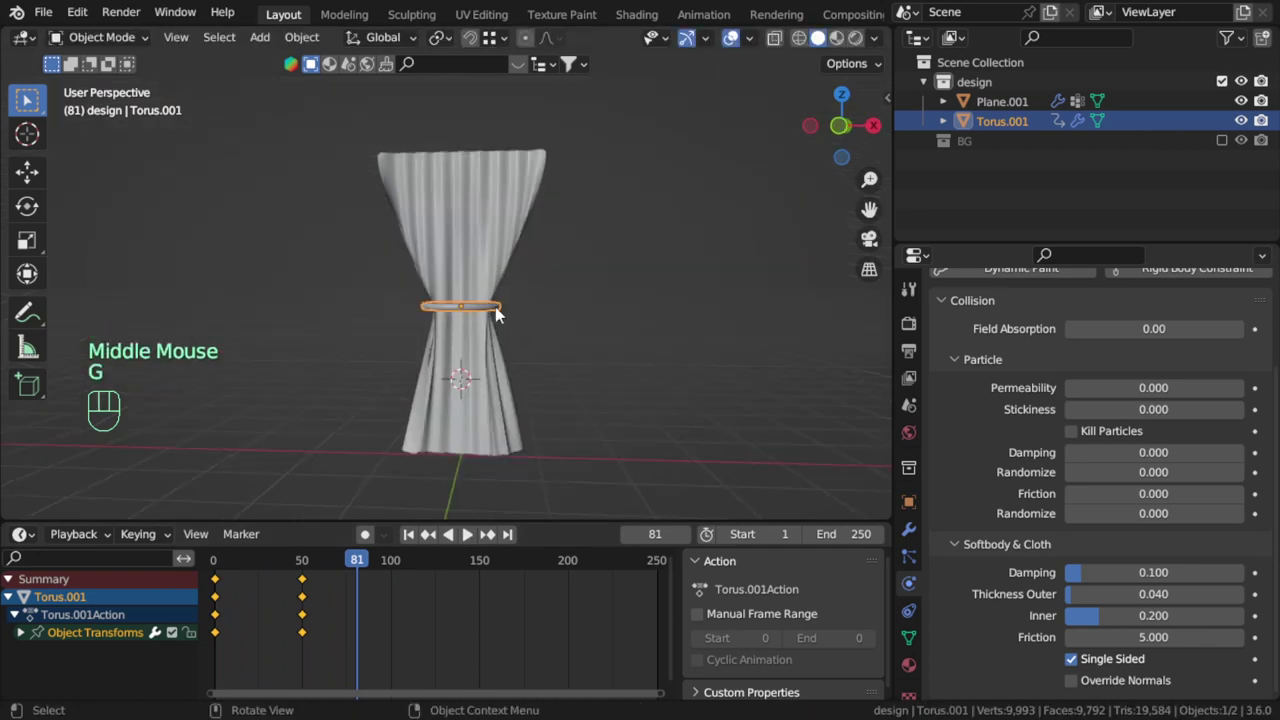
key(h)
Give the curtain Subdivision level 2 and Solidify 0.01 m modifiers
click(506, 279)
drag(917, 525, 915, 509)
drag(1015, 328, 873, 612)
drag(683, 324, 646, 343)
scroll(up, 3)
Apply the curtain's transforms, shade it smooth and inspect it from several angles
key(ctrl+a)
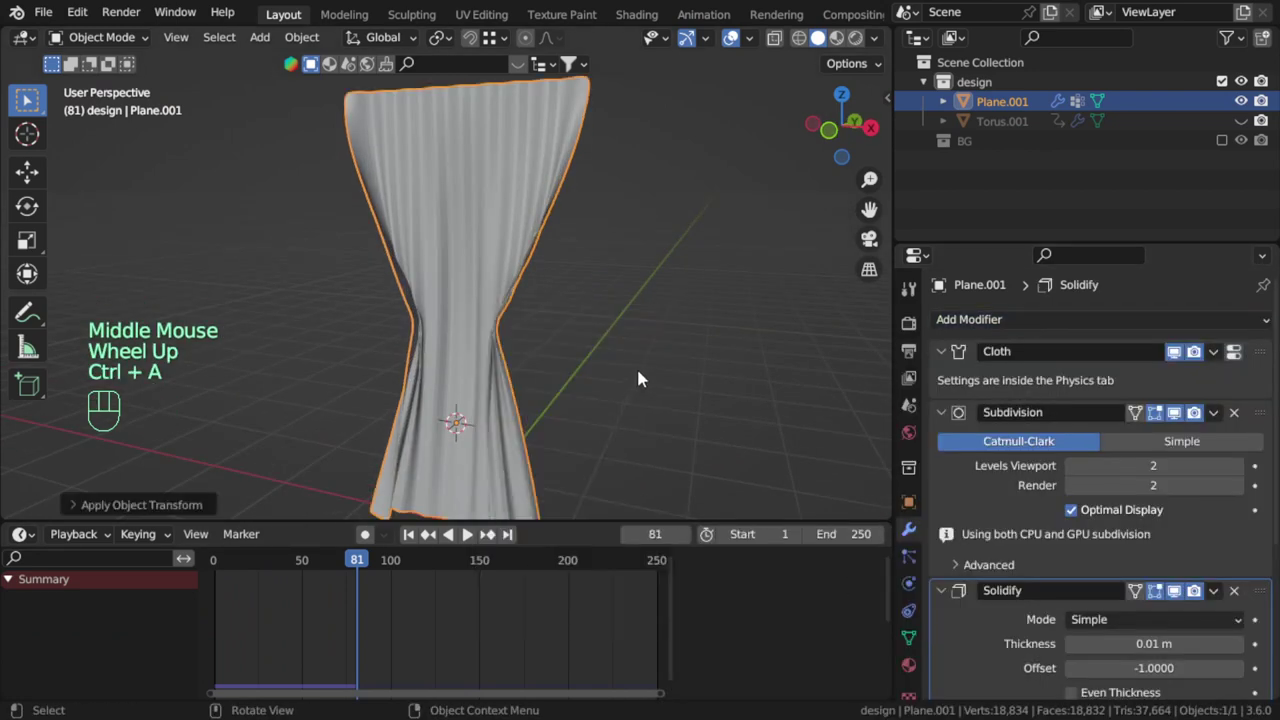
drag(616, 324, 554, 323)
scroll(up, 3)
drag(563, 325, 613, 320)
scroll(down, 3)
drag(524, 185, 1259, 476)
scroll(down, 3)
drag(579, 329, 545, 345)
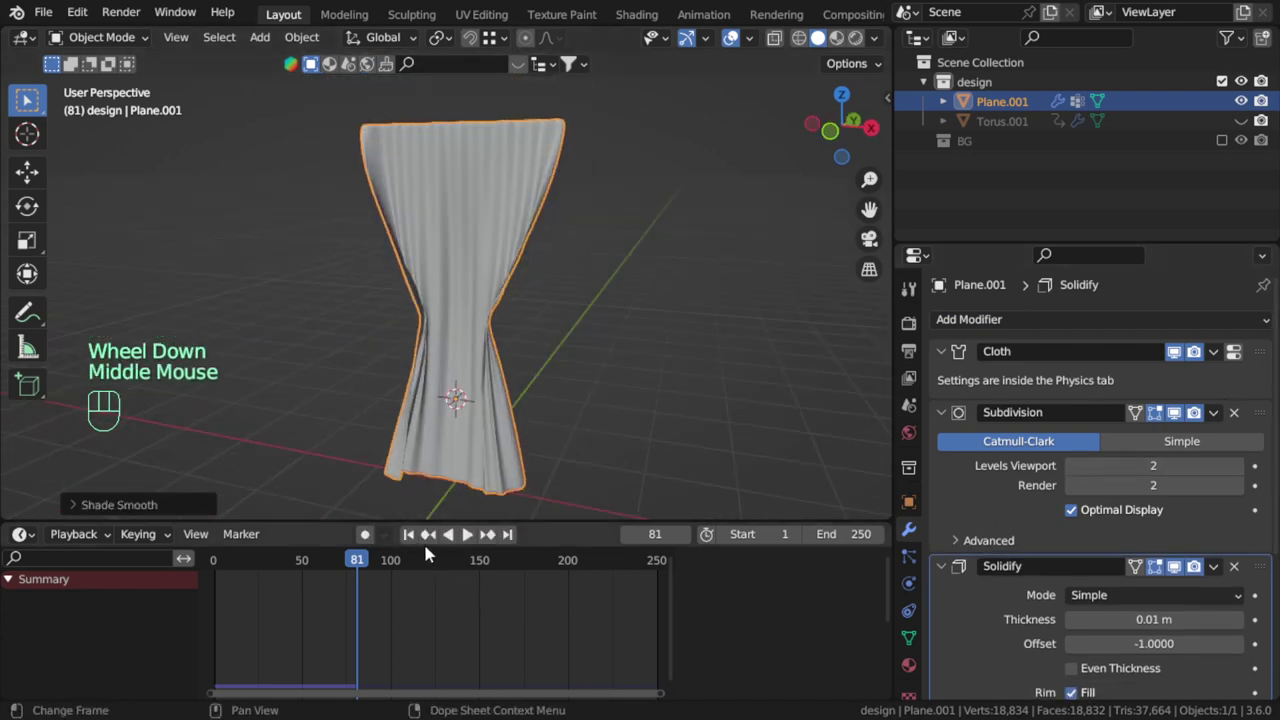
Jump back to frame 1 and replay the cloth animation
drag(416, 549, 447, 544)
click(1176, 575)
click(473, 538)
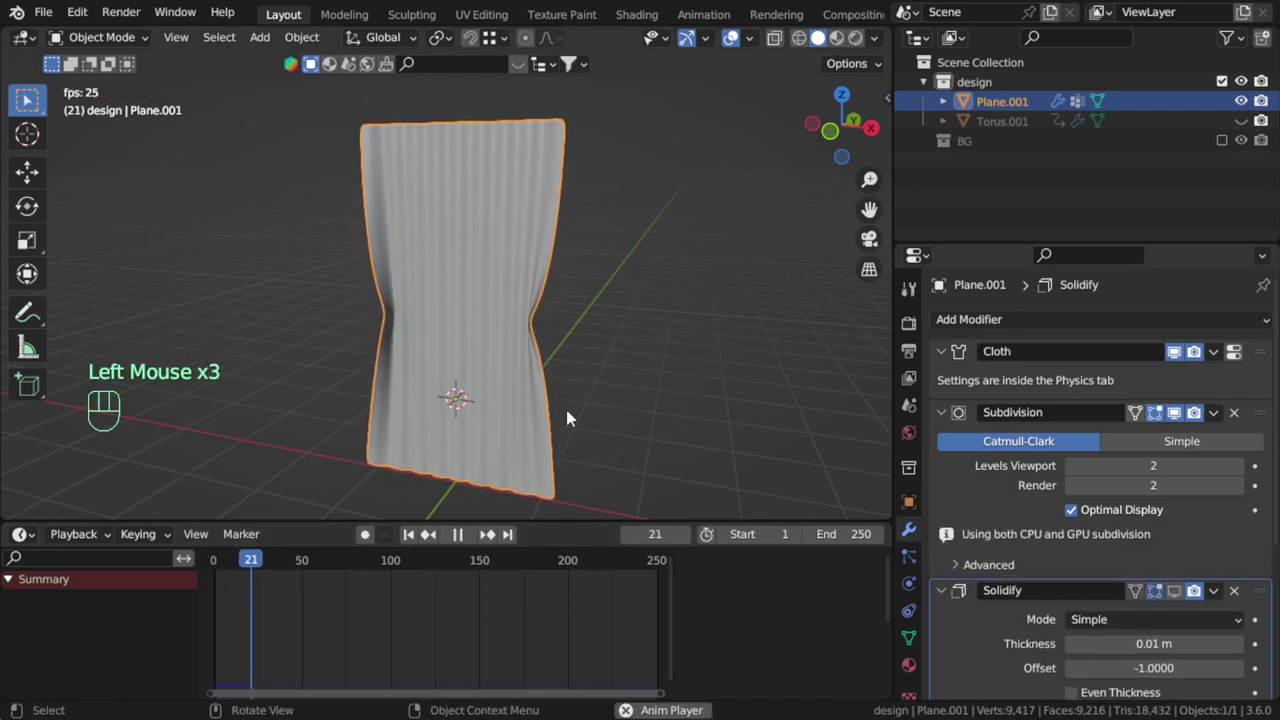
Orbit around the playing cloth simulation and settle on a front-on view of the gathered curtain at frame 110
drag(610, 354, 681, 331)
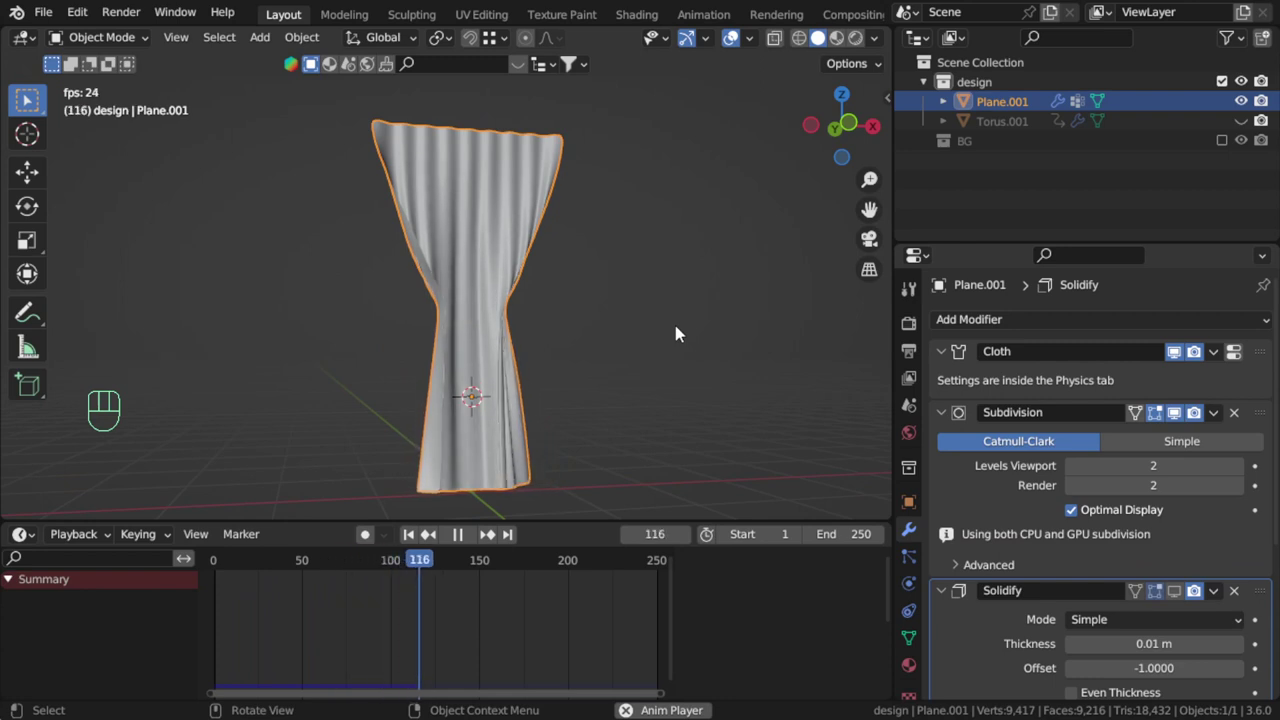
drag(472, 545, 488, 524)
drag(592, 355, 517, 371)
drag(486, 560, 444, 517)
drag(595, 396, 584, 408)
drag(607, 350, 614, 351)
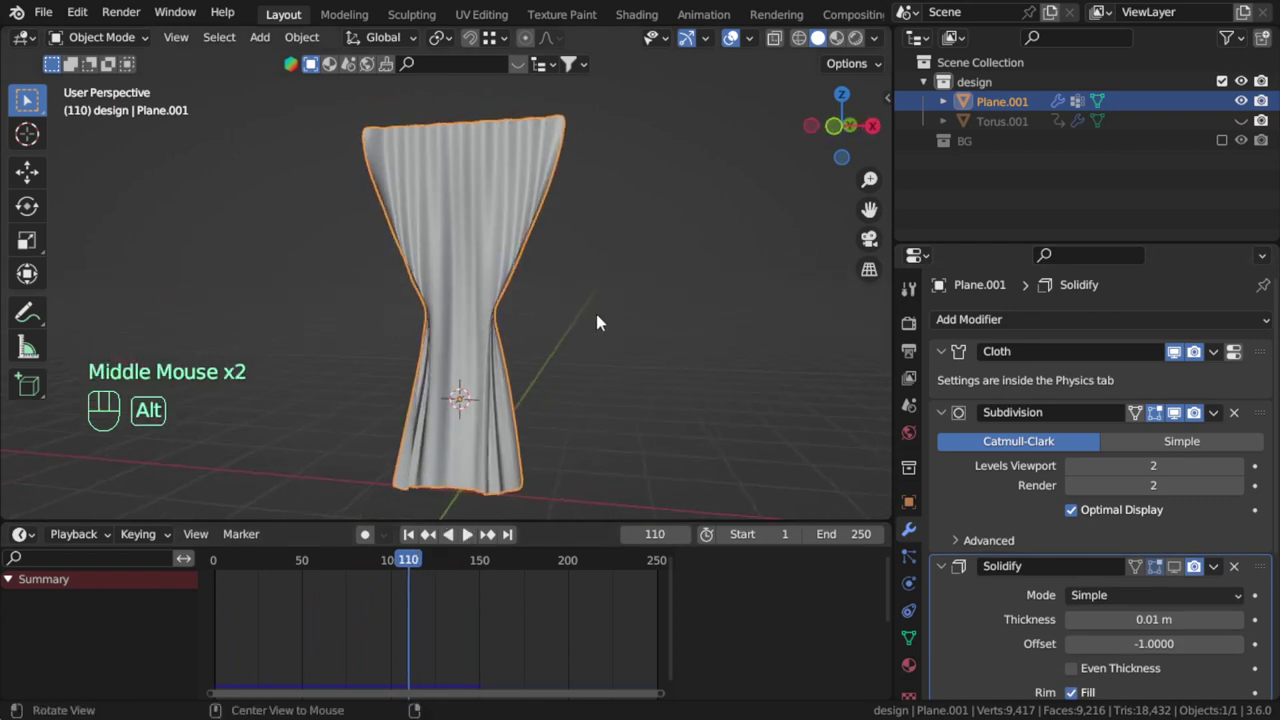
middle_click(585, 290)
drag(607, 339, 609, 344)
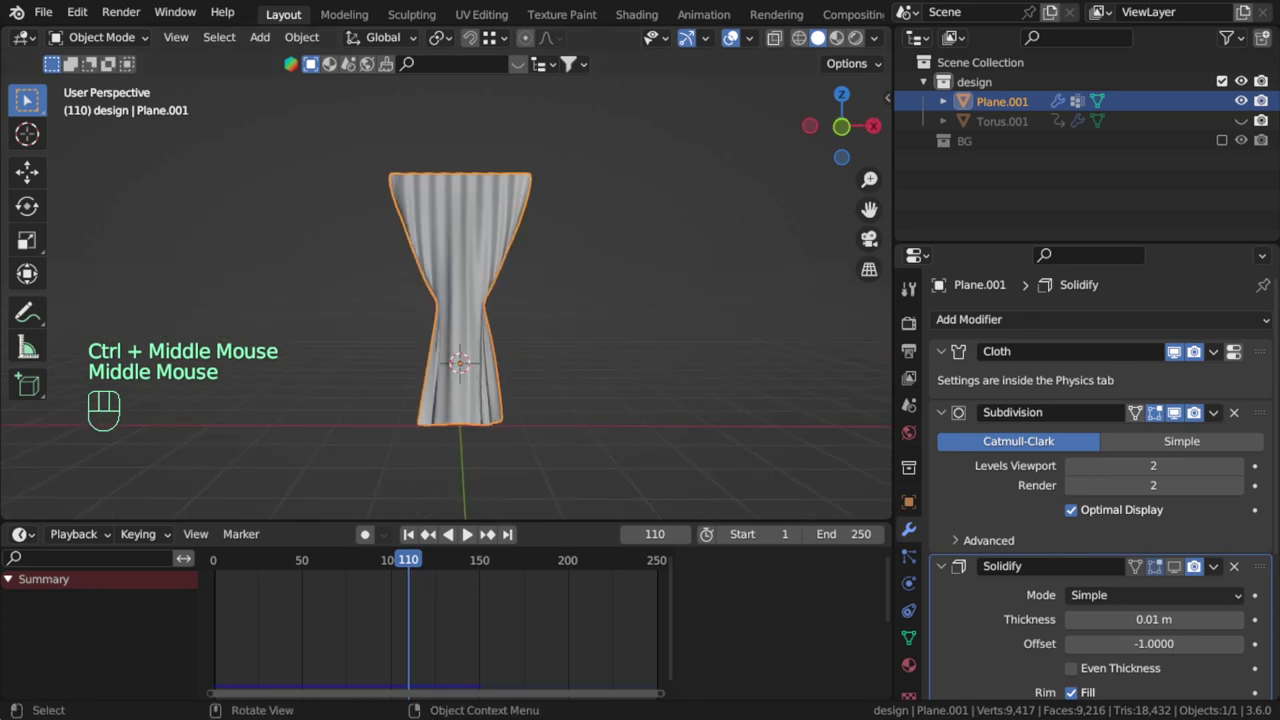